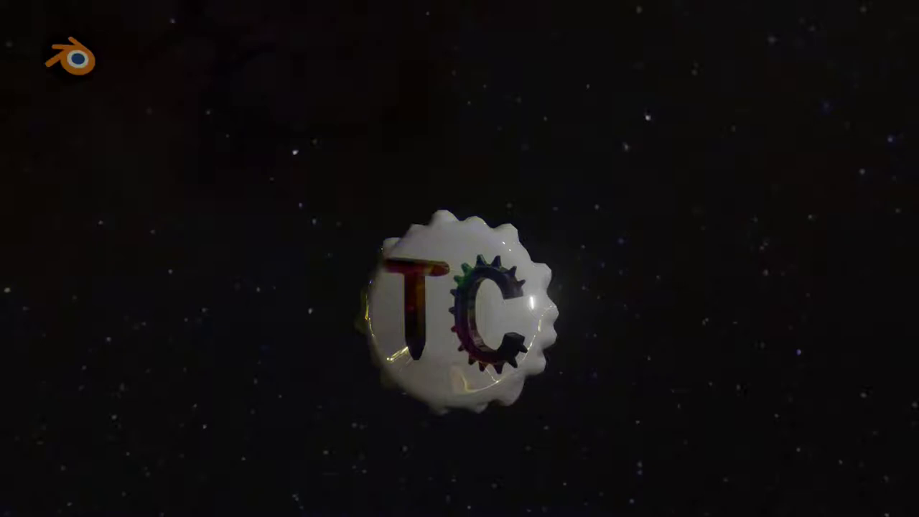
pyautogui.click(488, 313)
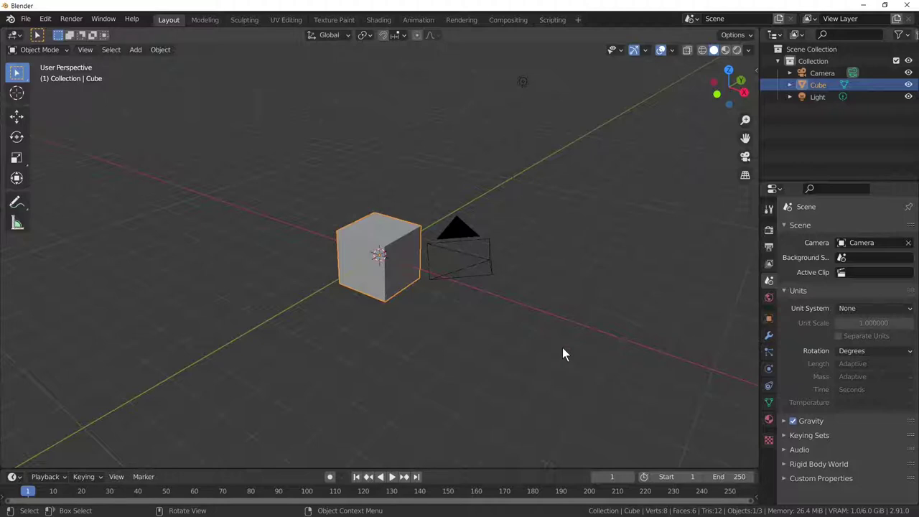
pyautogui.middleClick(566, 354)
pyautogui.middleClick(566, 354)
pyautogui.middleClick(566, 354)
pyautogui.middleClick(576, 356)
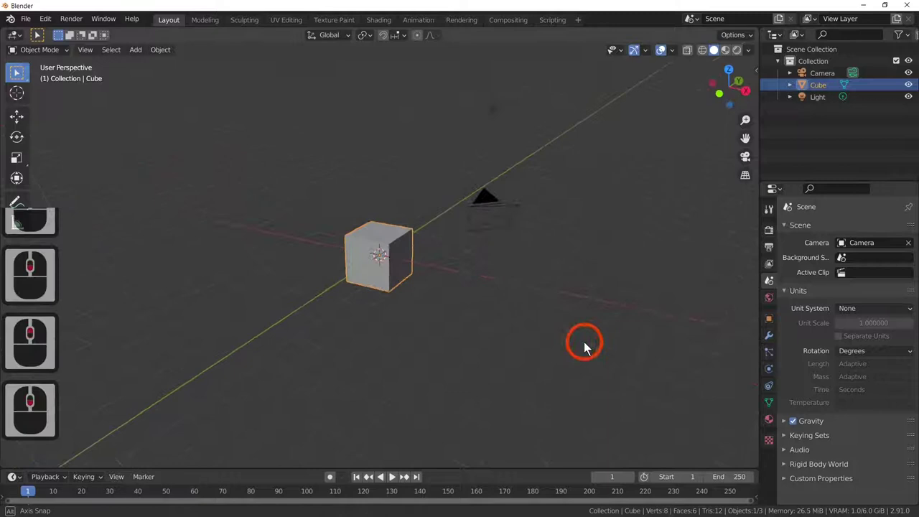
pyautogui.middleClick(515, 350)
pyautogui.middleClick(515, 350)
pyautogui.middleClick(514, 346)
pyautogui.middleClick(524, 349)
pyautogui.press('g')
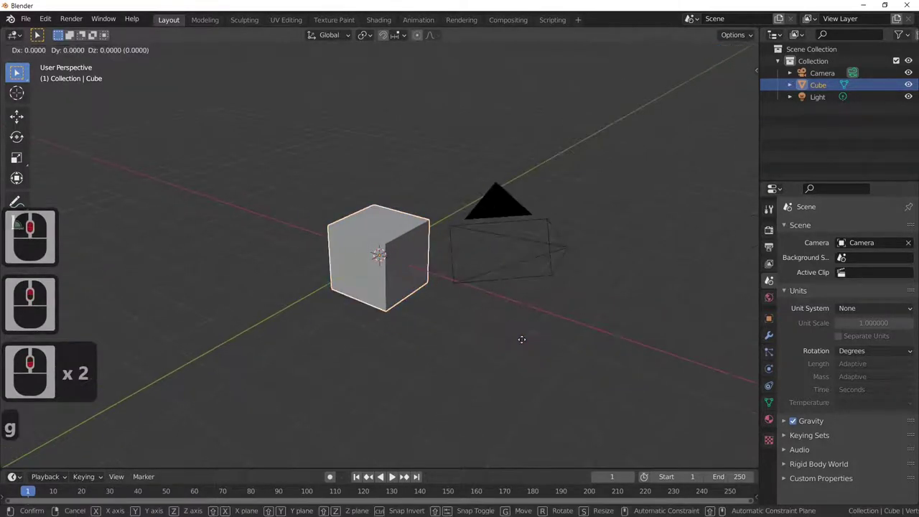
pyautogui.press('x')
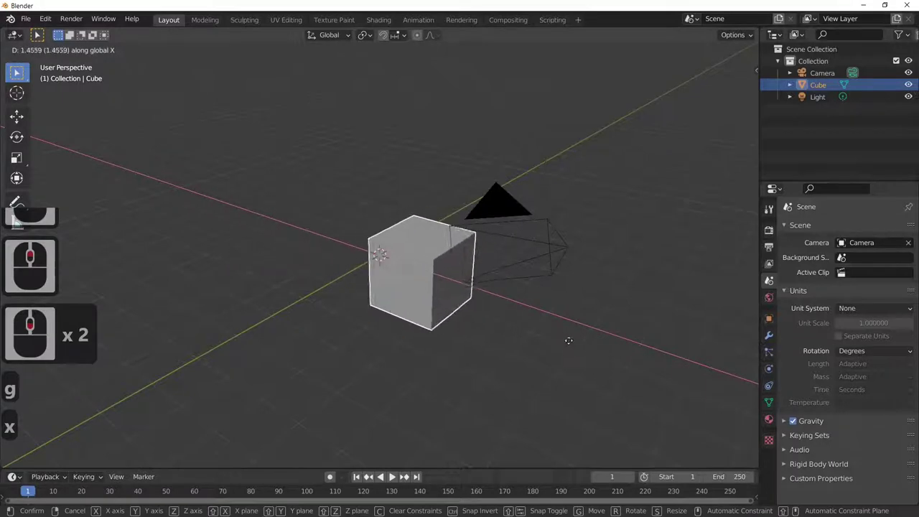
pyautogui.click(514, 335)
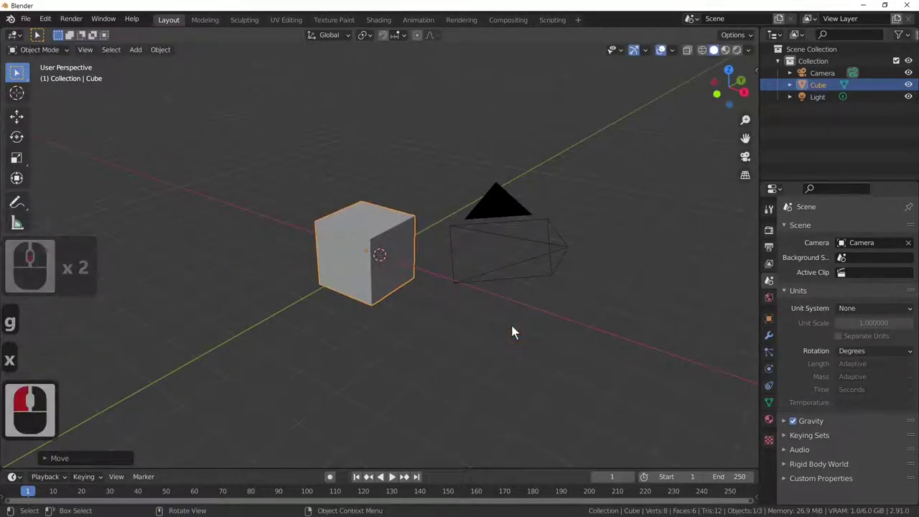
pyautogui.press('g')
pyautogui.press('y')
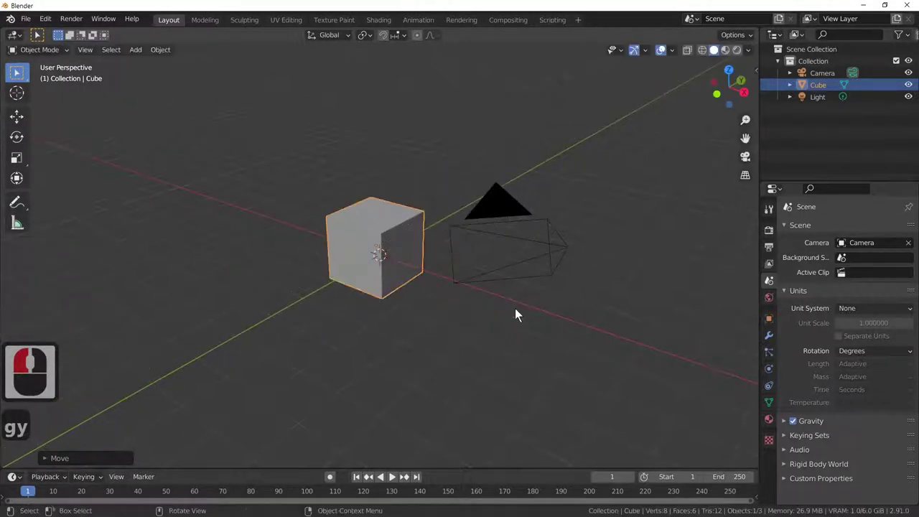
pyautogui.click(520, 314)
pyautogui.press('g')
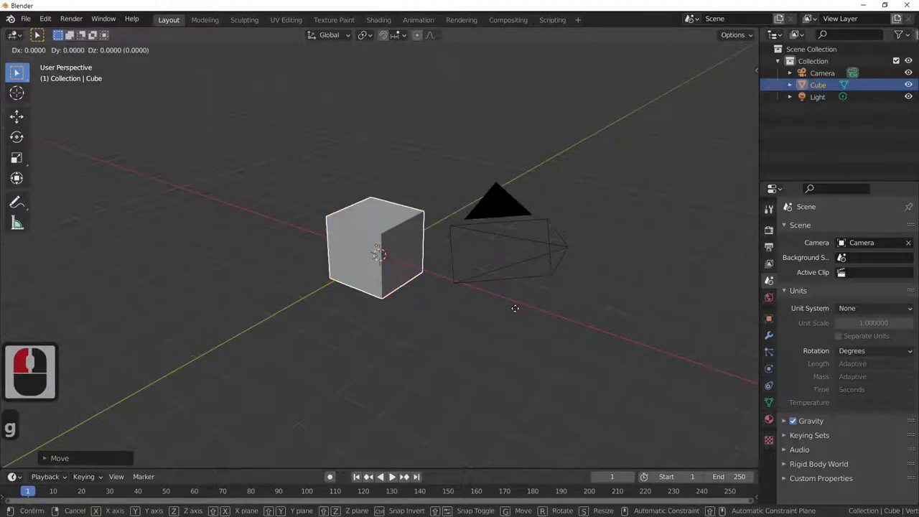
pyautogui.press('z')
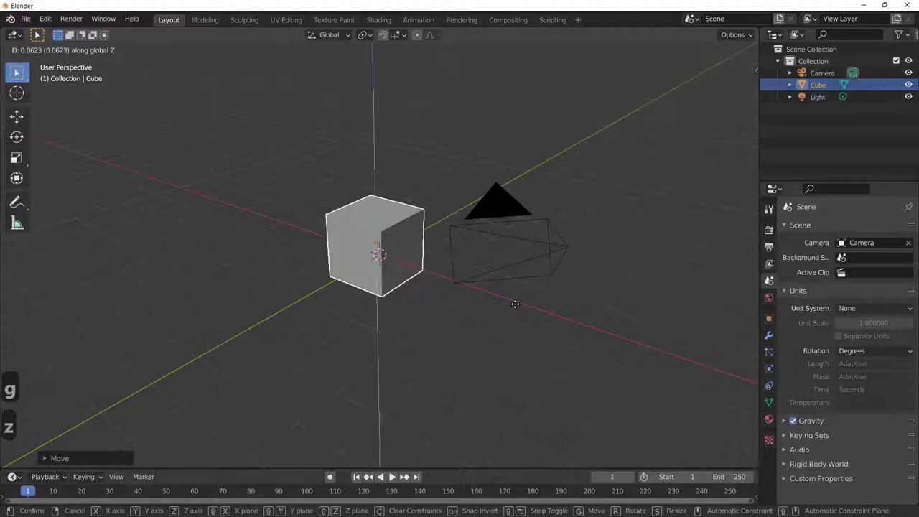
pyautogui.click(534, 313)
pyautogui.press('ctrl+z')
pyautogui.press('ctrl+z')
pyautogui.press('ctrl+z')
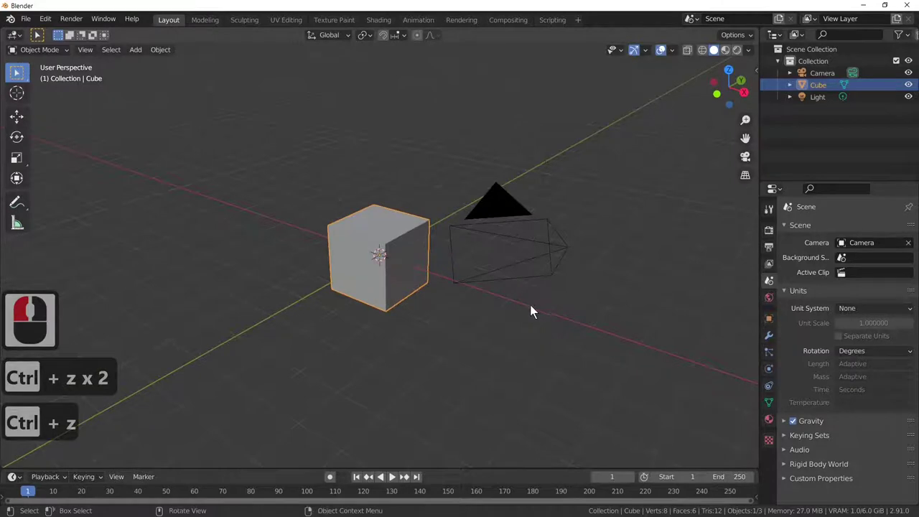
pyautogui.middleClick(491, 336)
pyautogui.middleClick(559, 338)
# - Try scaling and rotating the cube freely, then undo both changes
pyautogui.middleClick(557, 336)
pyautogui.press('s')
pyautogui.click(497, 313)
pyautogui.press('r')
pyautogui.click(446, 340)
pyautogui.press('ctrl+z')
pyautogui.press('ctrl+z')
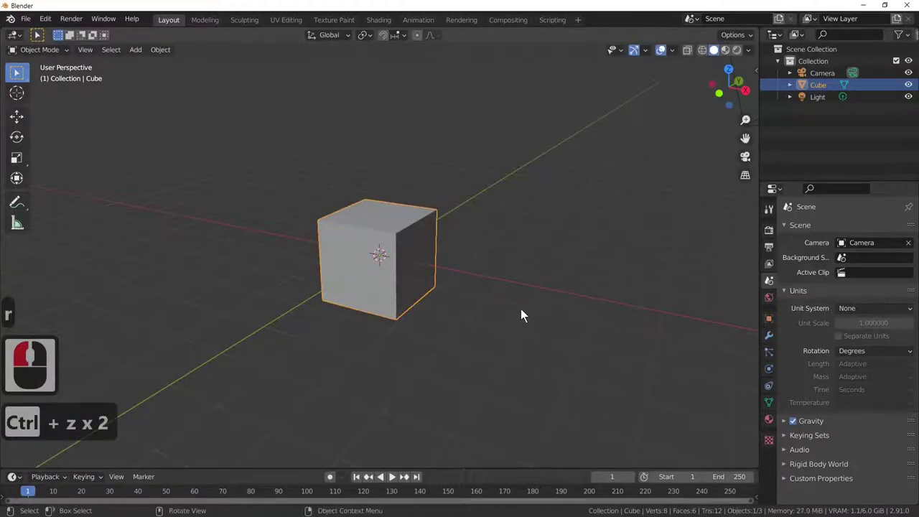
# - Tilt the cube about the Y and Z axes, then undo to leave it unrotated
pyautogui.middleClick(562, 333)
pyautogui.press('r')
pyautogui.press('y')
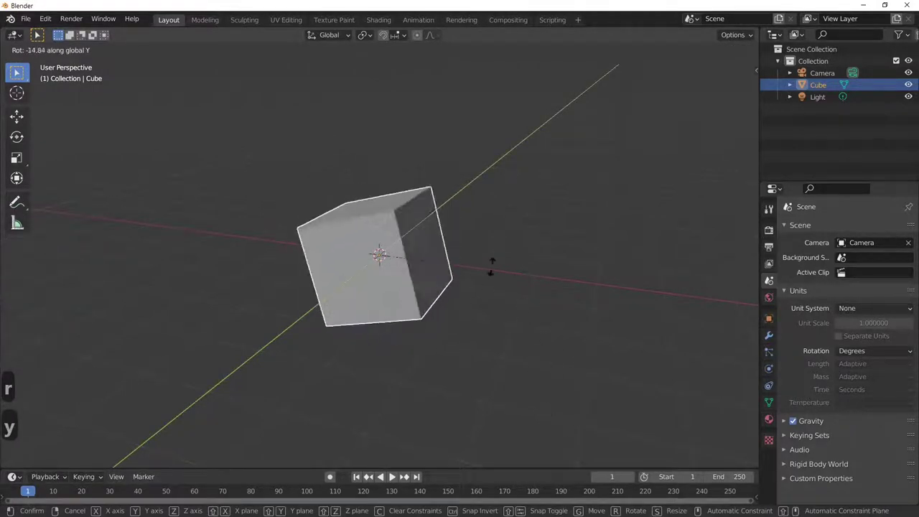
pyautogui.click(480, 288)
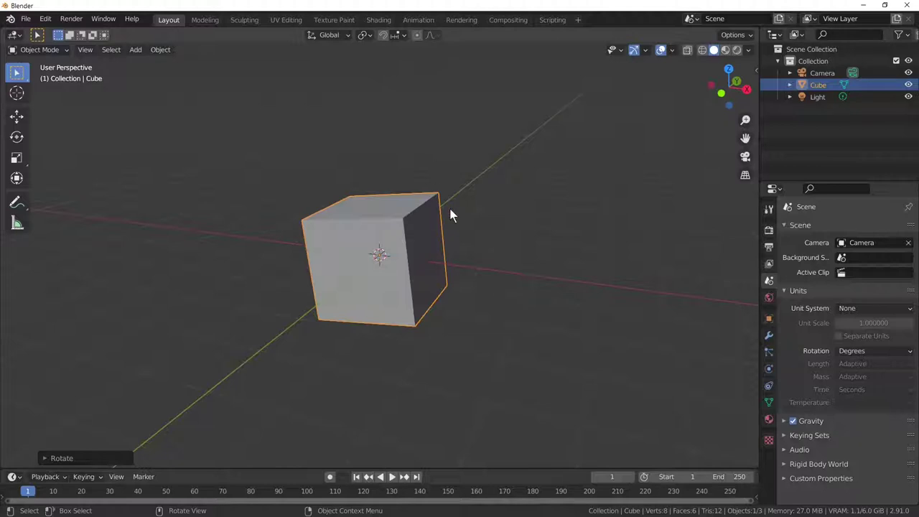
pyautogui.press('r')
pyautogui.press('z')
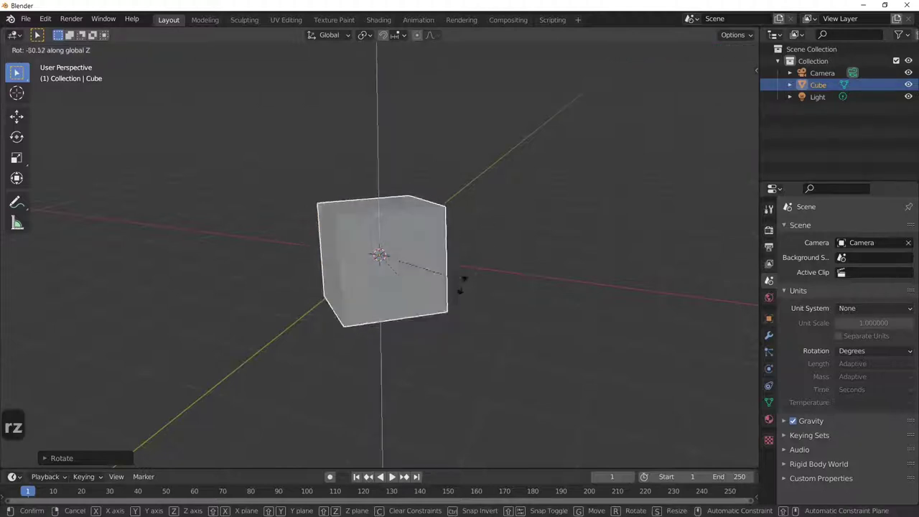
pyautogui.click(377, 253)
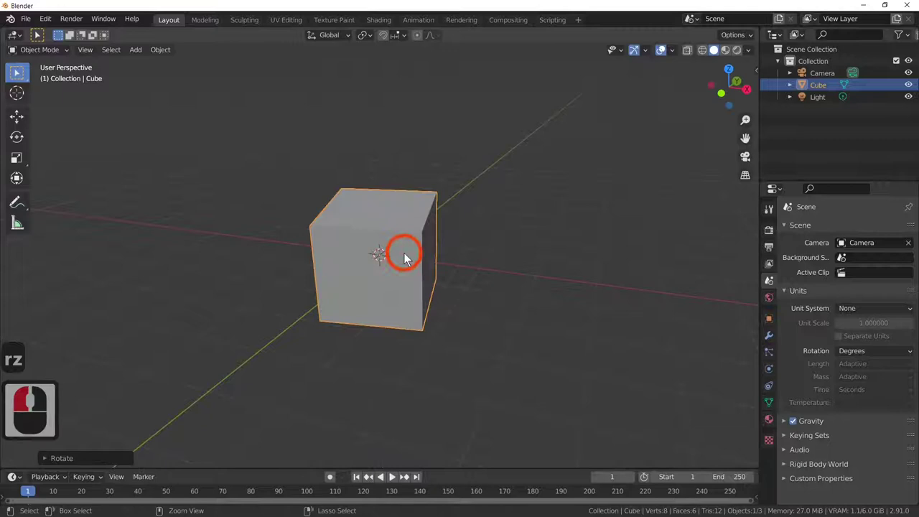
pyautogui.press('ctrl+z')
pyautogui.press('ctrl+z')
pyautogui.press('ctrl+z')
# - Orbit the view around the unrotated cube at the origin
pyautogui.middleClick(489, 278)
pyautogui.middleClick(471, 298)
pyautogui.middleClick(502, 288)
pyautogui.middleClick(502, 289)
pyautogui.middleClick(475, 280)
pyautogui.middleClick(388, 209)
pyautogui.middleClick(394, 212)
pyautogui.middleClick(396, 214)
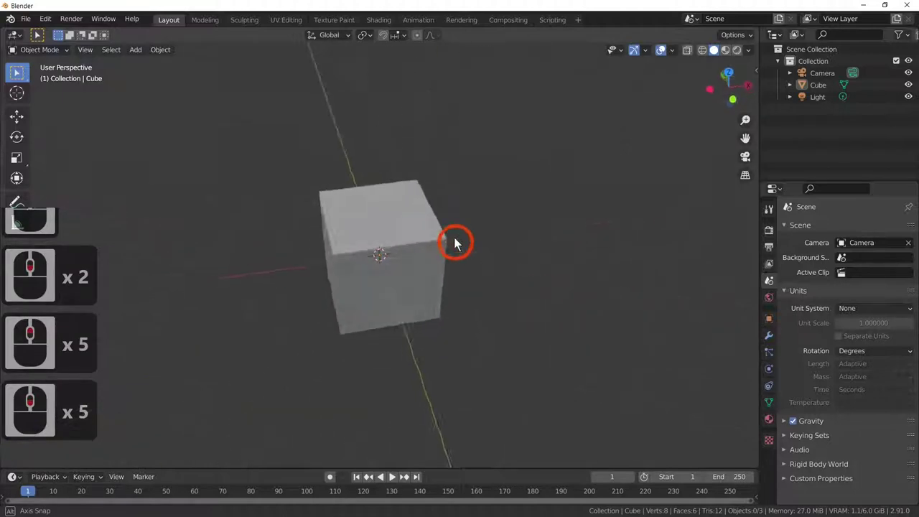
pyautogui.middleClick(412, 226)
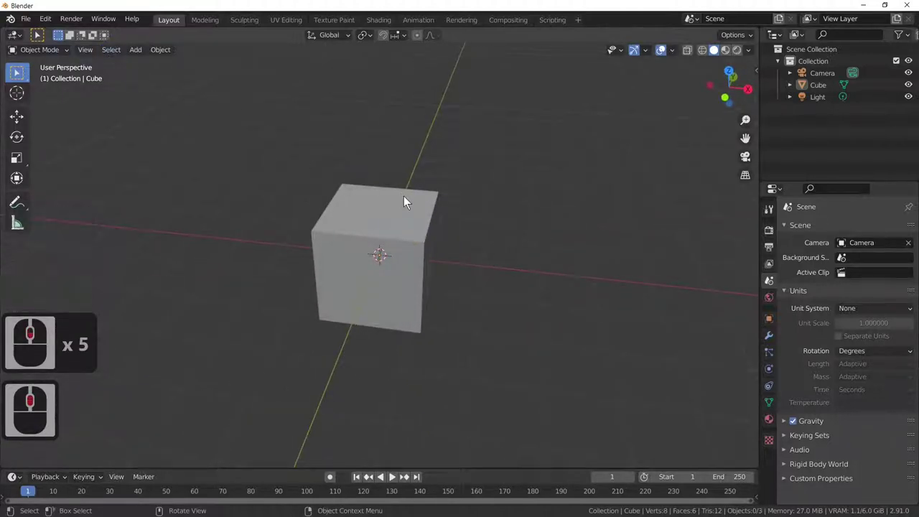
# - Enter Edit Mode and try vertex, edge and face selection (keys 1, 2, 3) on the cube
pyautogui.press('Tab')
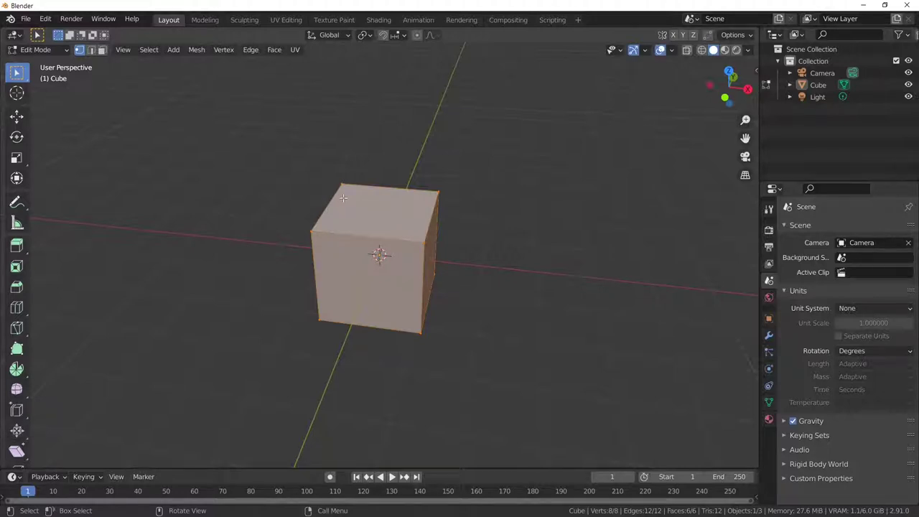
pyautogui.press('1')
pyautogui.write('12')
pyautogui.press('3')
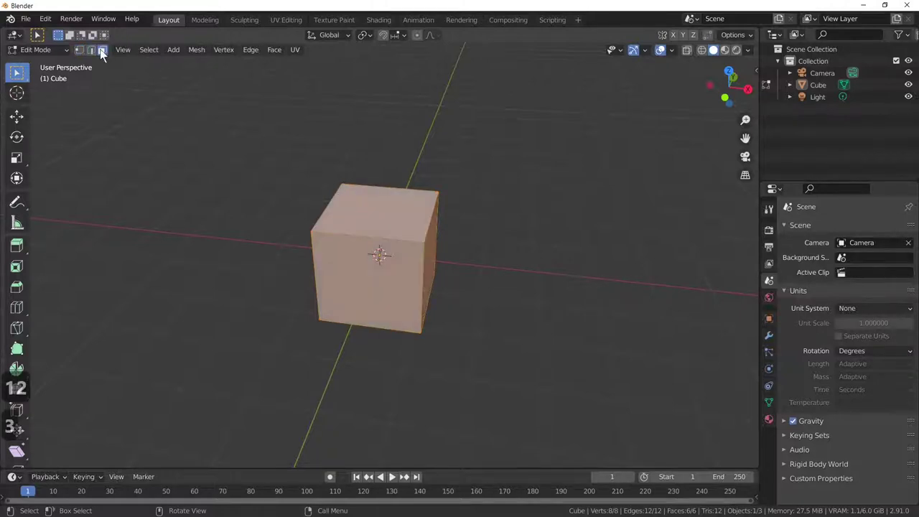
pyautogui.press('1')
pyautogui.press('1')
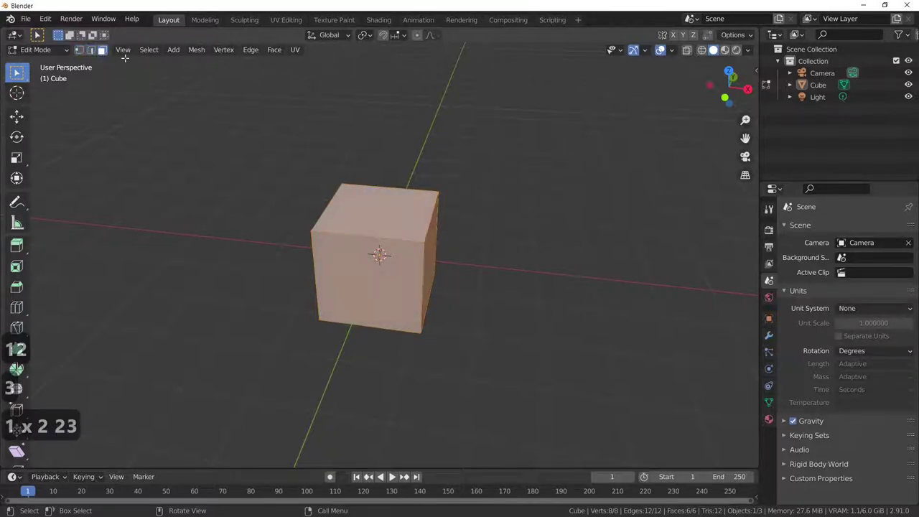
pyautogui.write('3')
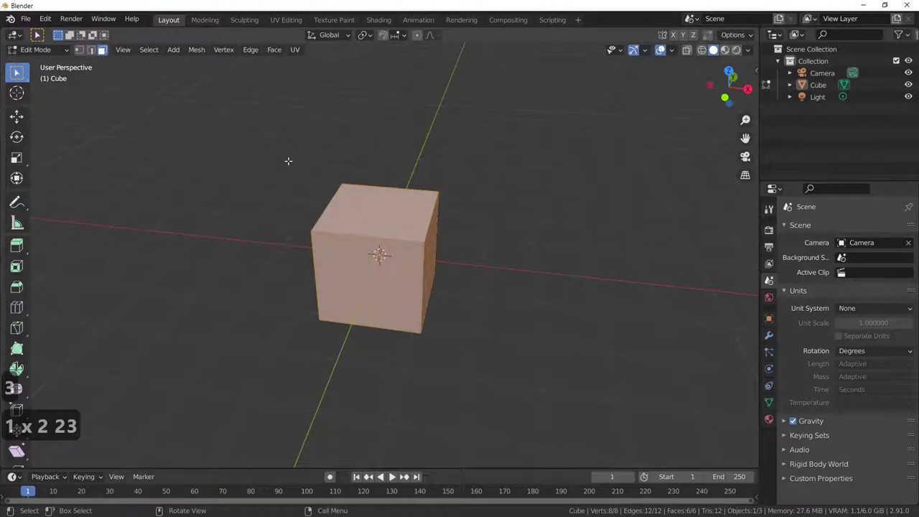
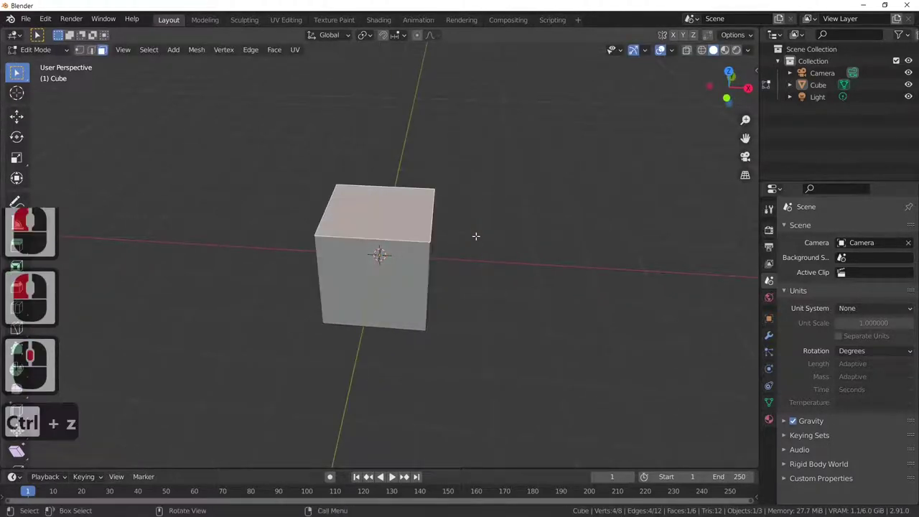
# - Toggle back out of Edit Mode to work on the whole cube in Object Mode
pyautogui.press('Tab')
pyautogui.press('Tab')
pyautogui.press('Tab')
pyautogui.press('Tab')
pyautogui.press('Tab')
pyautogui.press('Tab')
pyautogui.middleClick(475, 276)
# - Shrink the cube, then stretch it along Z into a tall, thin post
pyautogui.middleClick(476, 247)
pyautogui.click(392, 269)
pyautogui.press('s')
pyautogui.click(394, 268)
pyautogui.press('s')
pyautogui.press('s')
pyautogui.press('z')
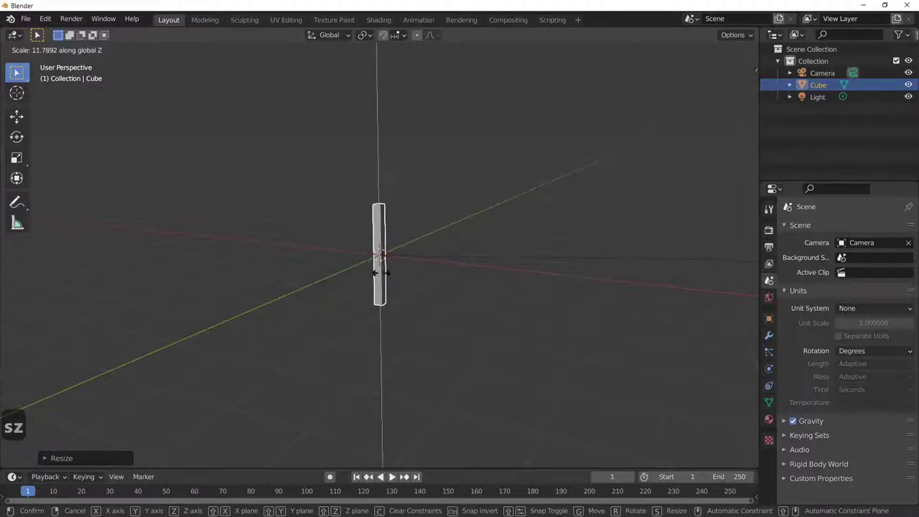
pyautogui.click(427, 286)
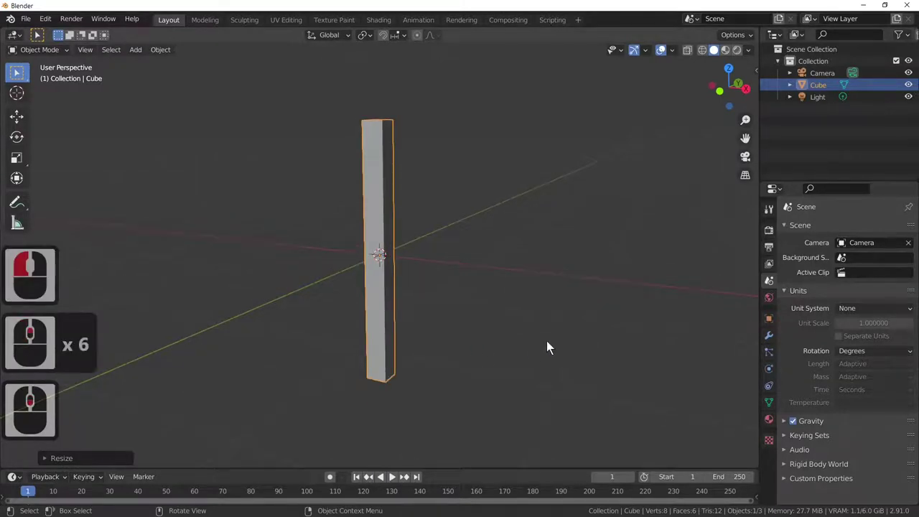
pyautogui.press('s')
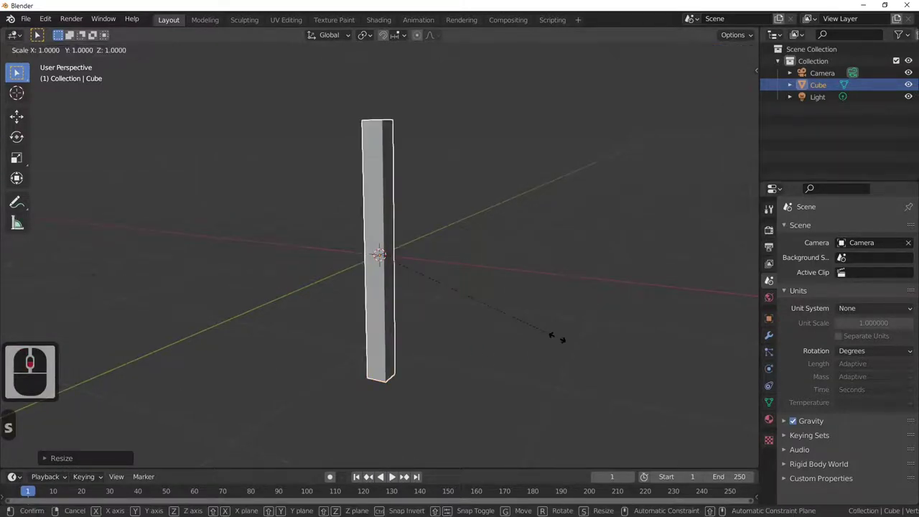
pyautogui.click(538, 337)
# - Slide the post sideways along the X axis away from the origin
pyautogui.press('g')
pyautogui.press('x')
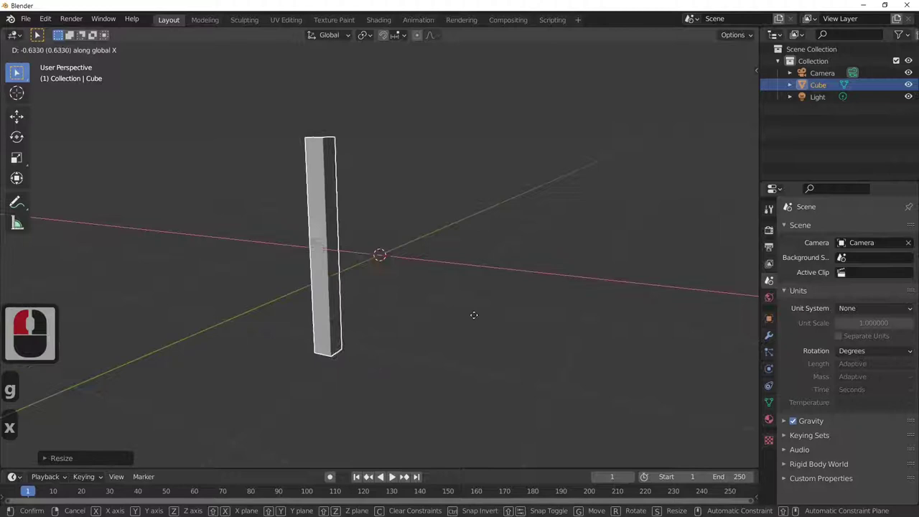
pyautogui.click(429, 300)
# - Lift the post along Z so it stands above the grid, checking from several angles
pyautogui.middleClick(466, 350)
pyautogui.press('g')
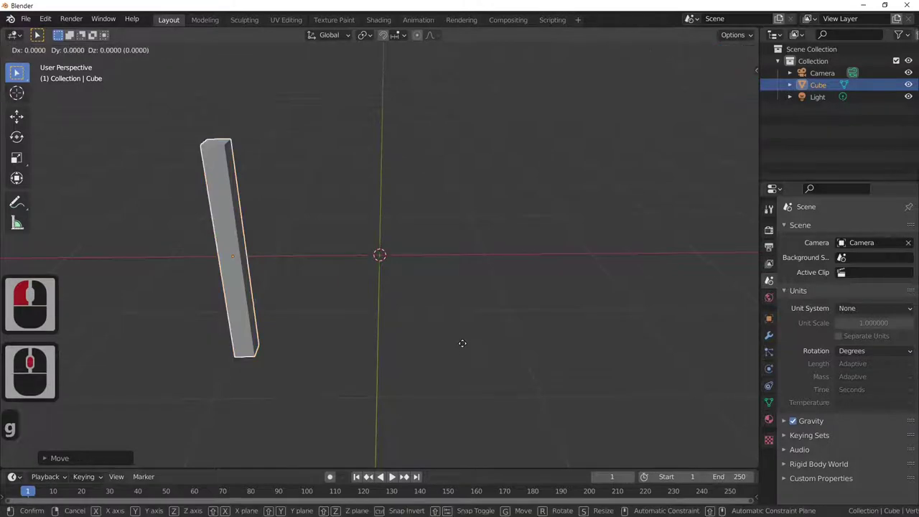
pyautogui.press('z')
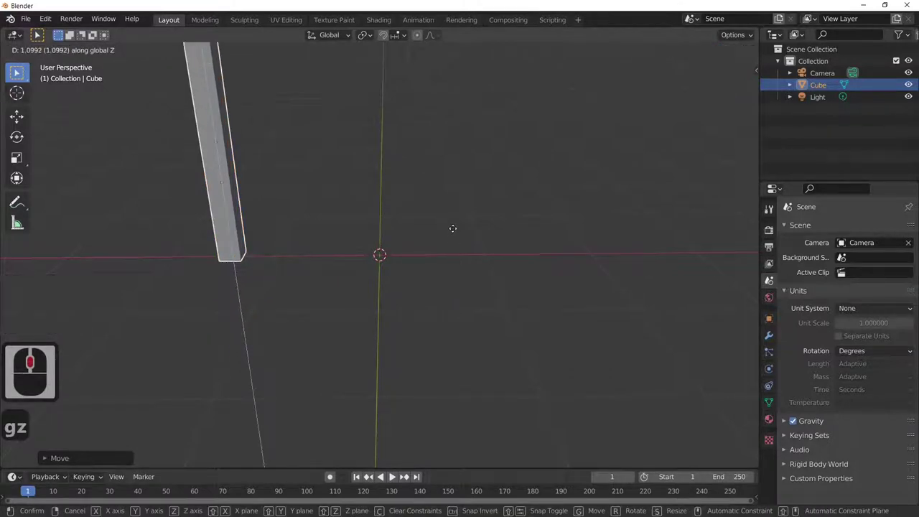
pyautogui.click(432, 274)
pyautogui.middleClick(422, 302)
pyautogui.middleClick(422, 304)
pyautogui.middleClick(448, 315)
pyautogui.middleClick(395, 351)
# - Orbit around the raised post and reselect it
pyautogui.middleClick(321, 285)
pyautogui.middleClick(292, 285)
pyautogui.click(267, 215)
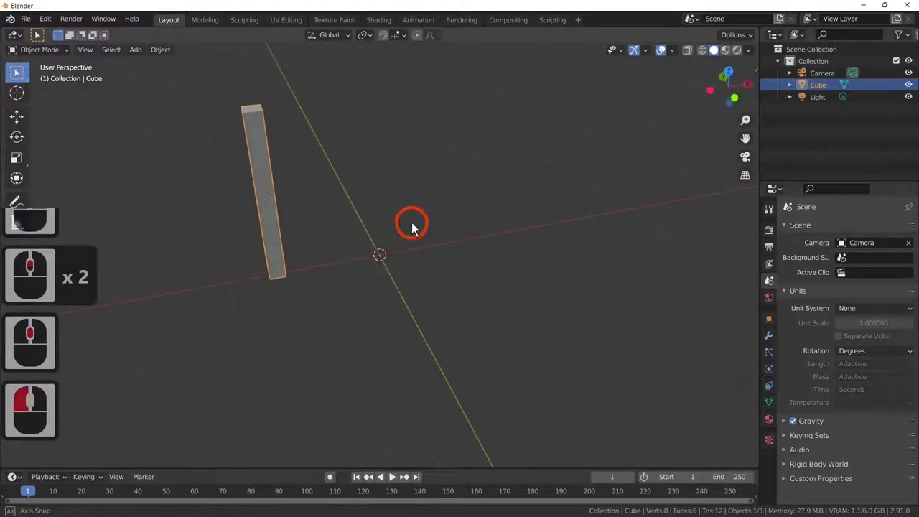
pyautogui.middleClick(393, 166)
pyautogui.middleClick(385, 174)
pyautogui.middleClick(414, 229)
pyautogui.middleClick(282, 234)
pyautogui.click(284, 231)
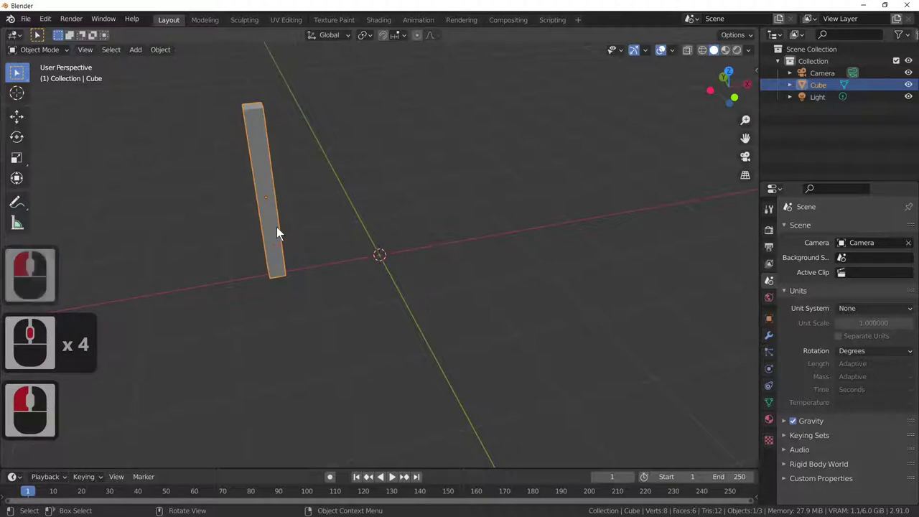
# - Duplicate the post with Shift+D, slide the copy along X beside the original, and enter its Edit Mode
pyautogui.press('shift+d')
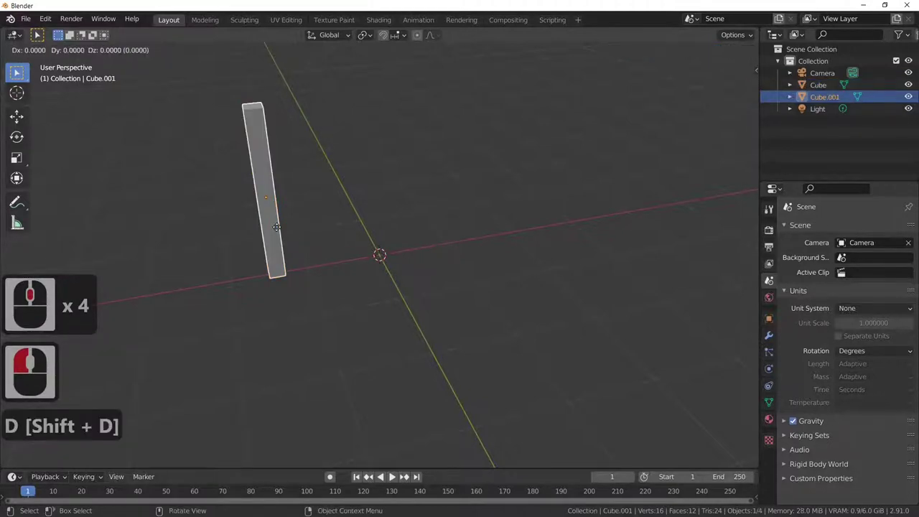
pyautogui.click(282, 233)
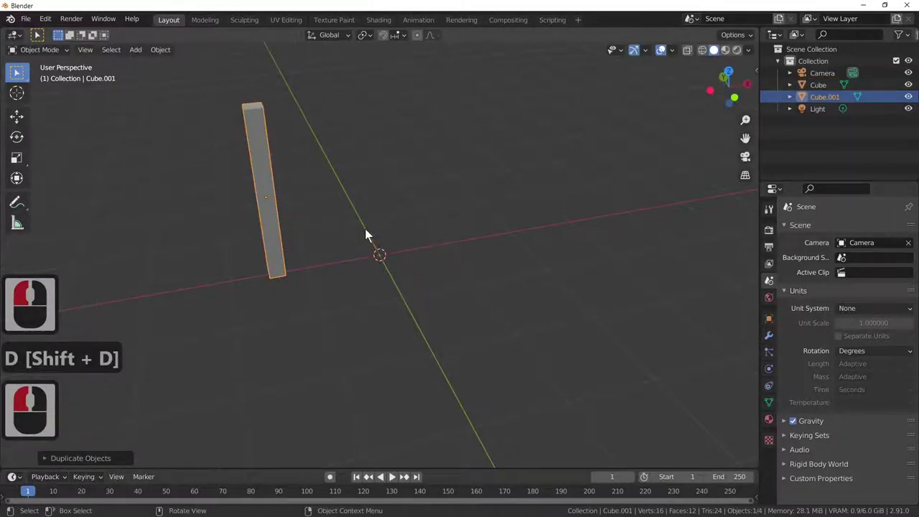
pyautogui.press('g')
pyautogui.press('x')
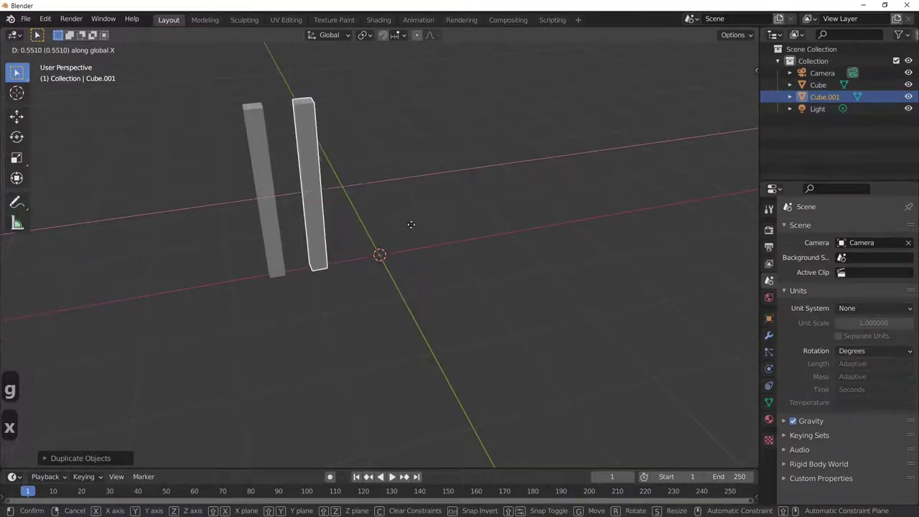
pyautogui.click(416, 231)
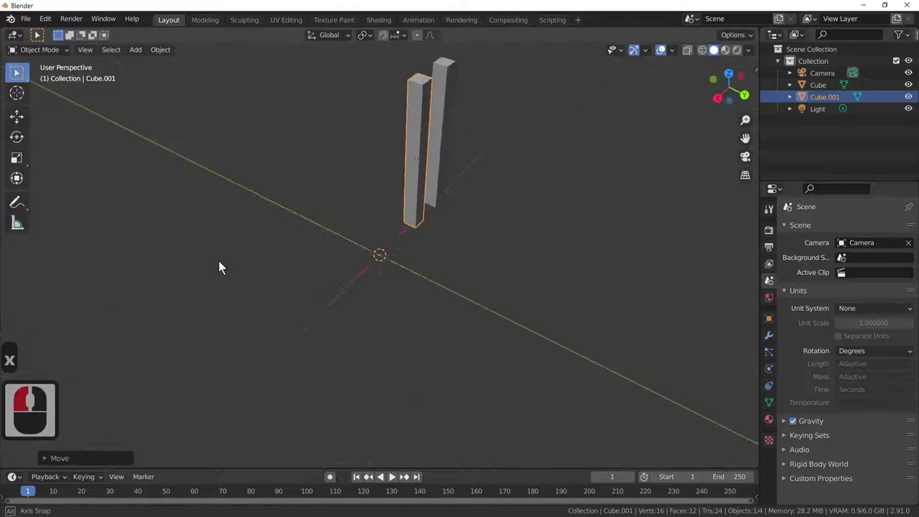
pyautogui.middleClick(265, 277)
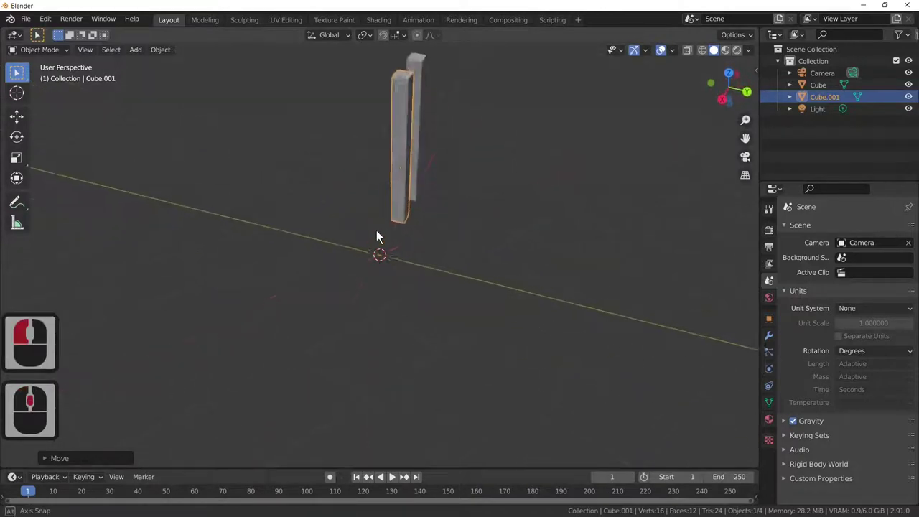
pyautogui.middleClick(392, 252)
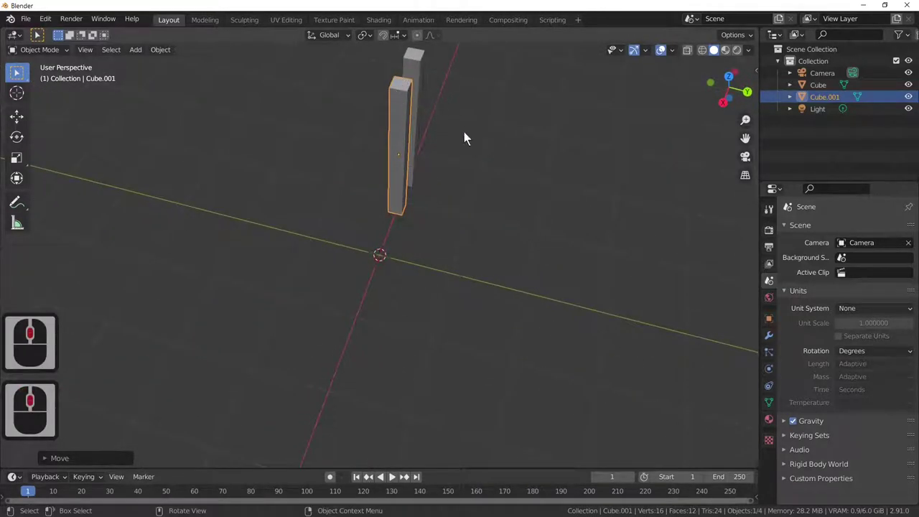
pyautogui.press('Tab')
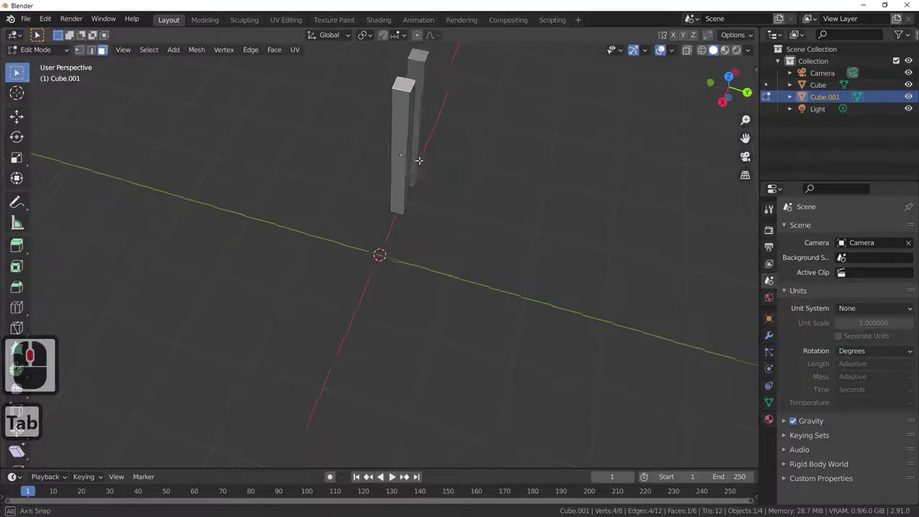
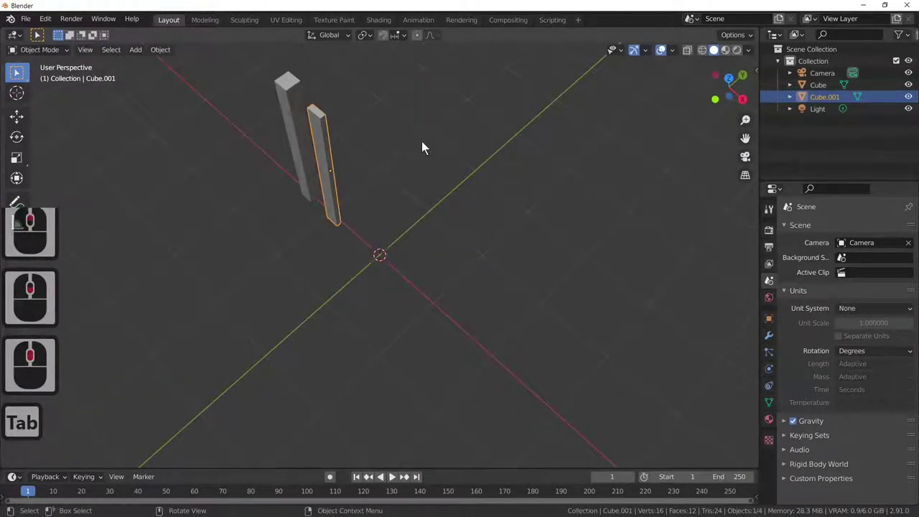
# - Scale the copied post slightly shorter along Z and raise it vertically
pyautogui.press('s')
pyautogui.press('z')
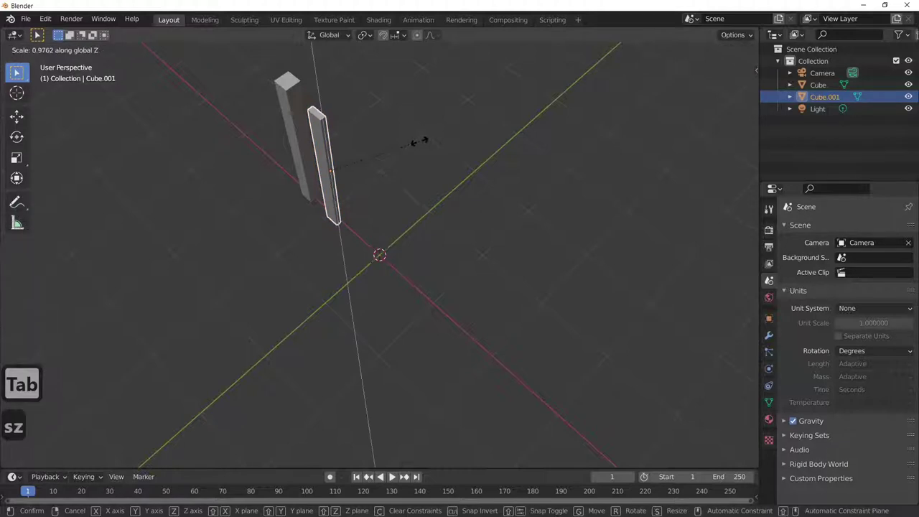
pyautogui.click(410, 148)
pyautogui.middleClick(407, 205)
pyautogui.middleClick(464, 124)
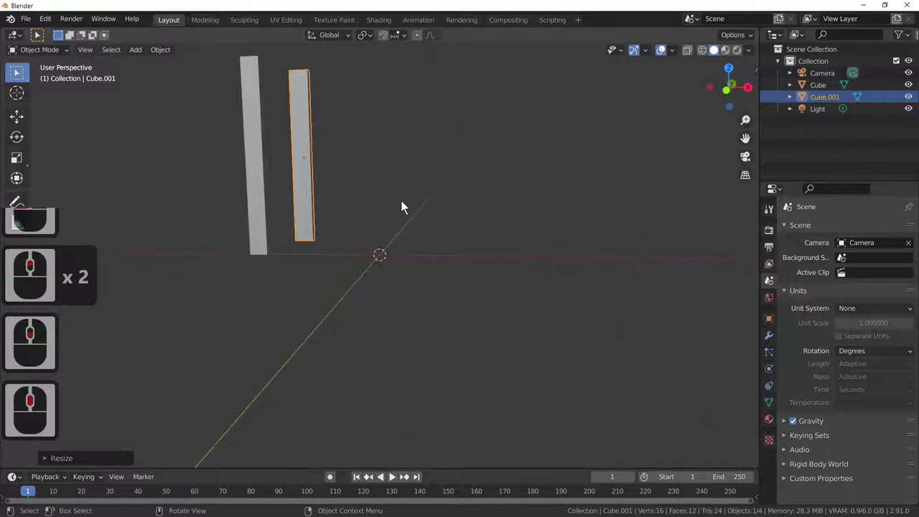
pyautogui.press('g')
pyautogui.press('z')
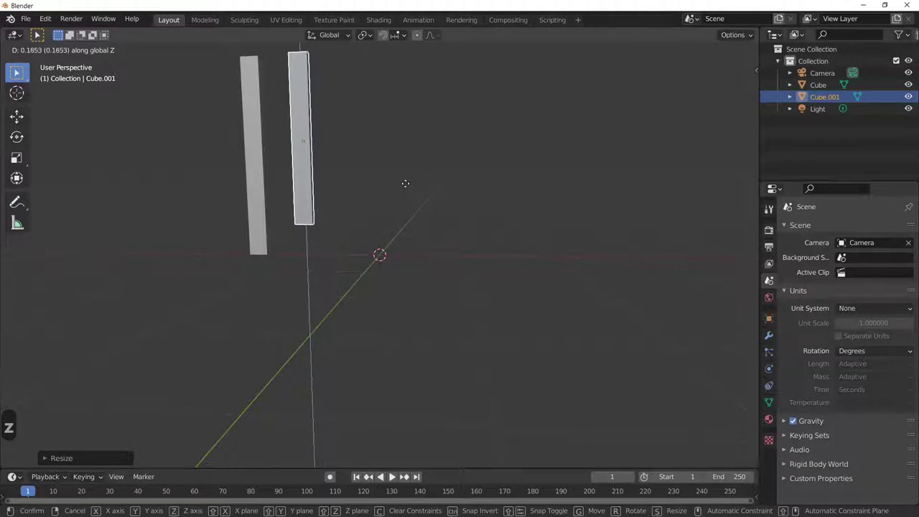
pyautogui.click(346, 182)
# - Add a loop cut near the copy's top and narrow the top along X into a picket point
pyautogui.click(286, 162)
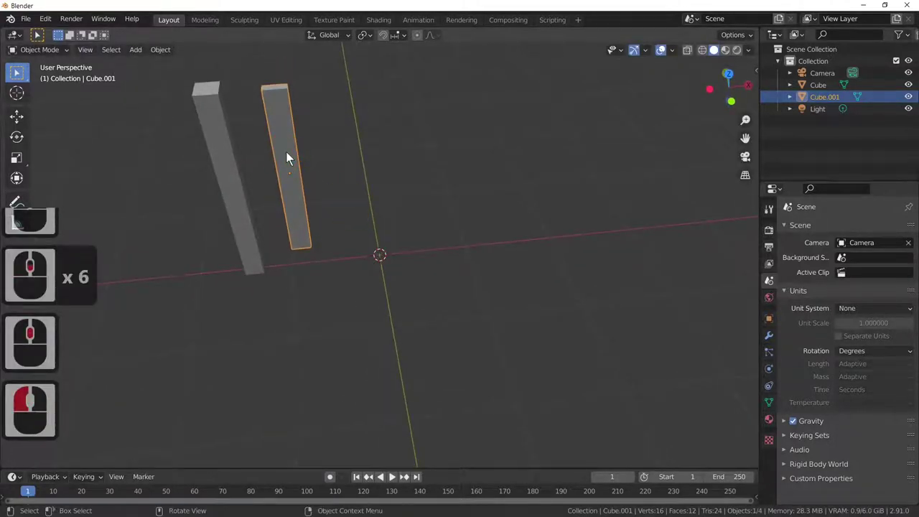
pyautogui.press('Tab')
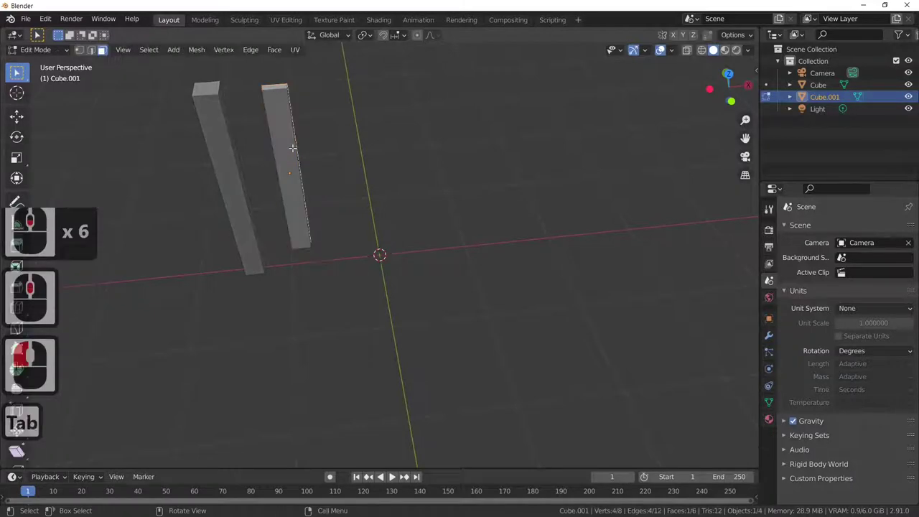
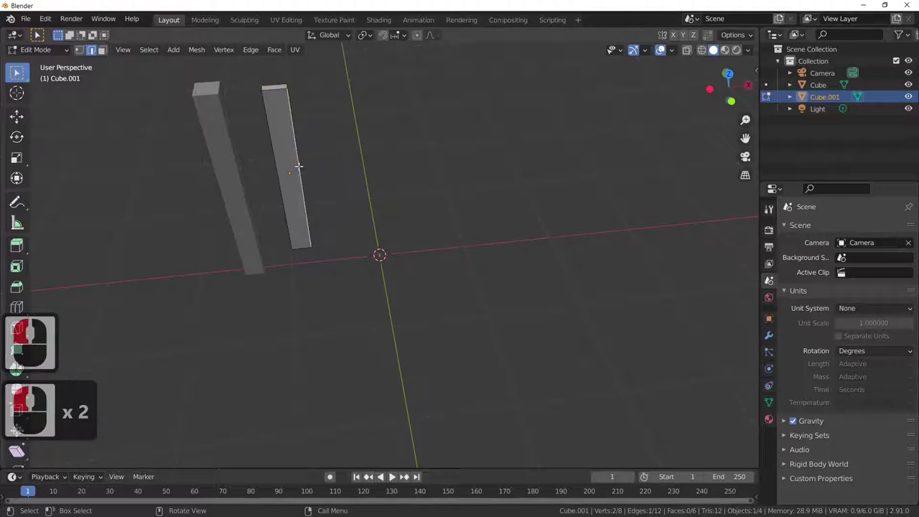
pyautogui.press('ctrl+r')
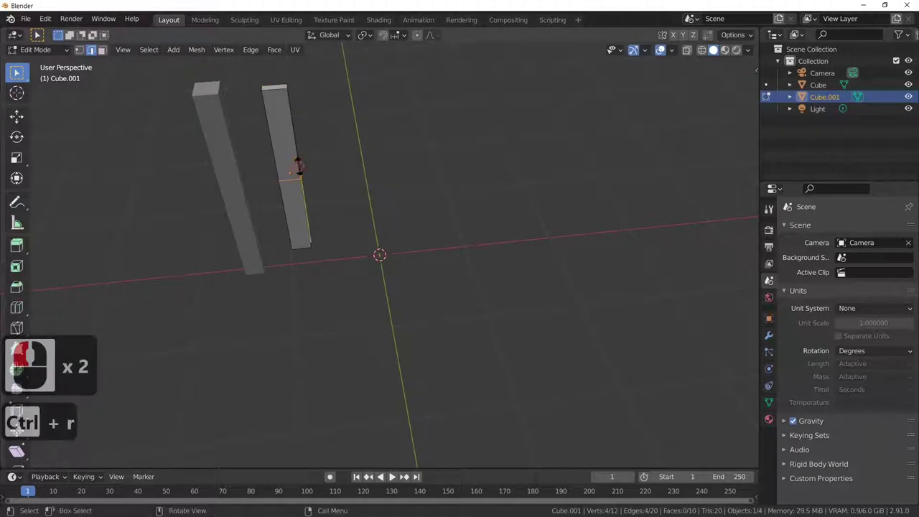
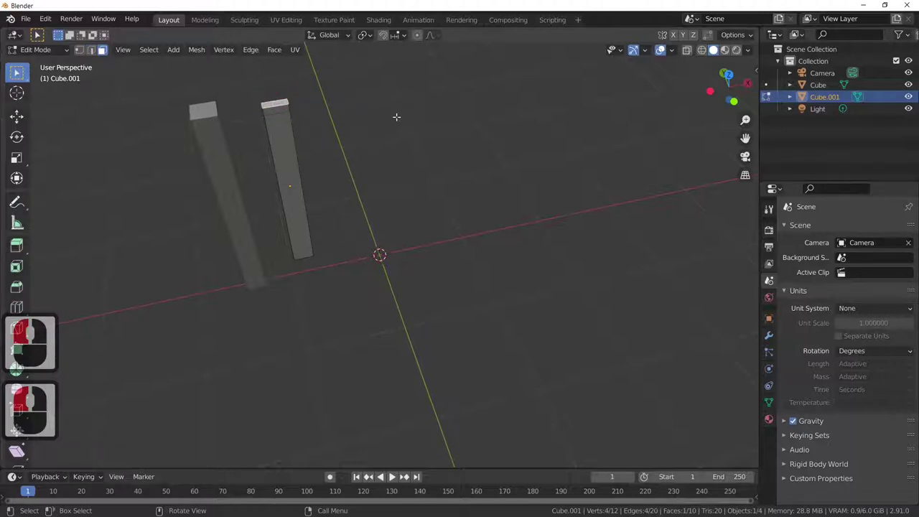
pyautogui.press('s')
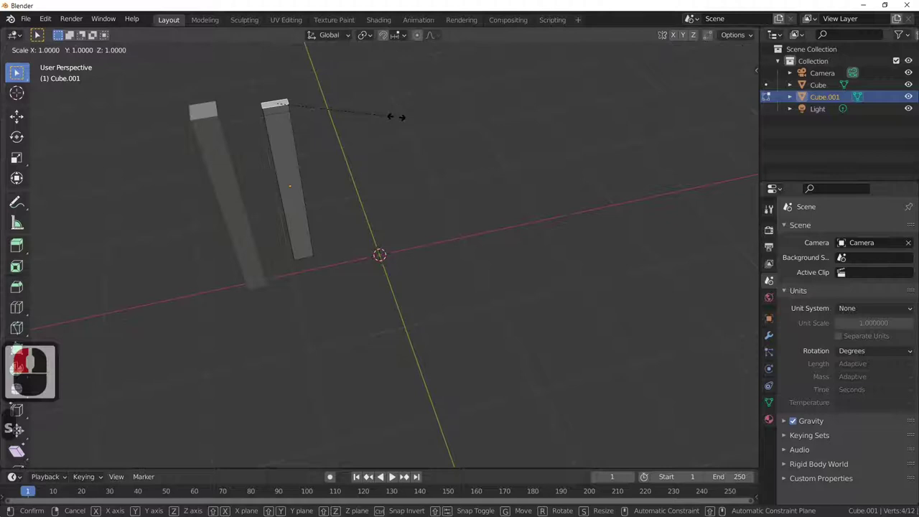
pyautogui.press('x')
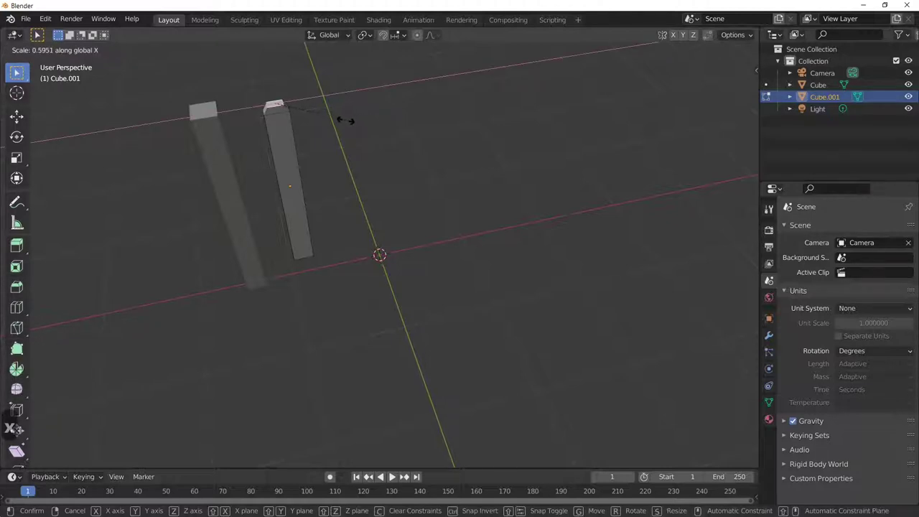
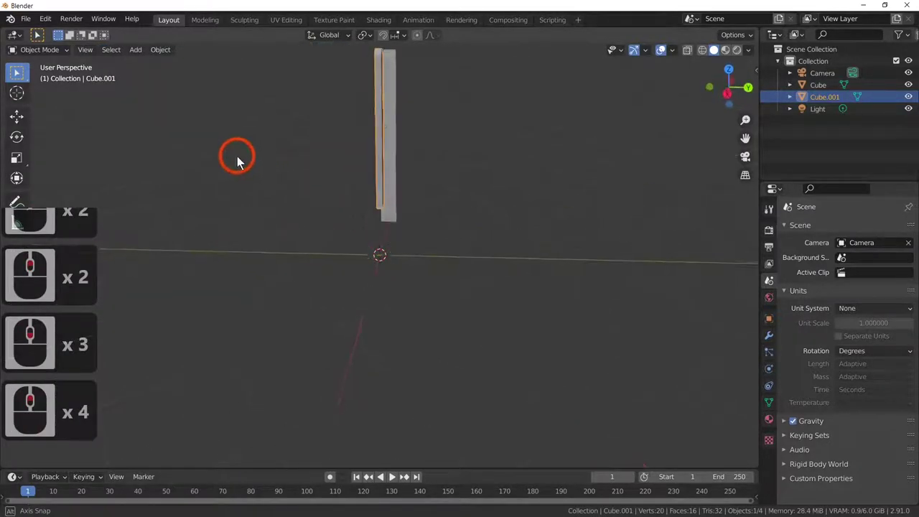
# - Select the pointed picket and thin it front to back along Y
pyautogui.middleClick(252, 193)
pyautogui.middleClick(265, 212)
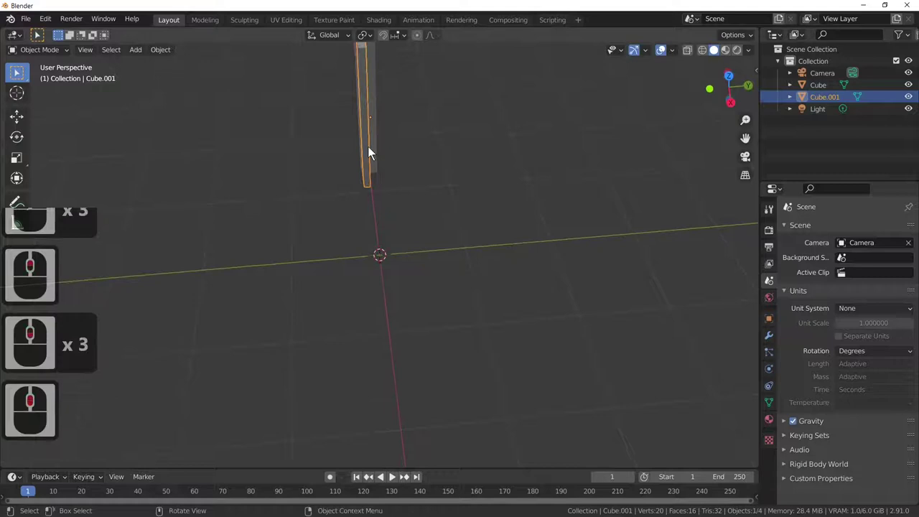
pyautogui.click(371, 154)
pyautogui.click(375, 152)
pyautogui.middleClick(432, 155)
pyautogui.press('s')
pyautogui.press('y')
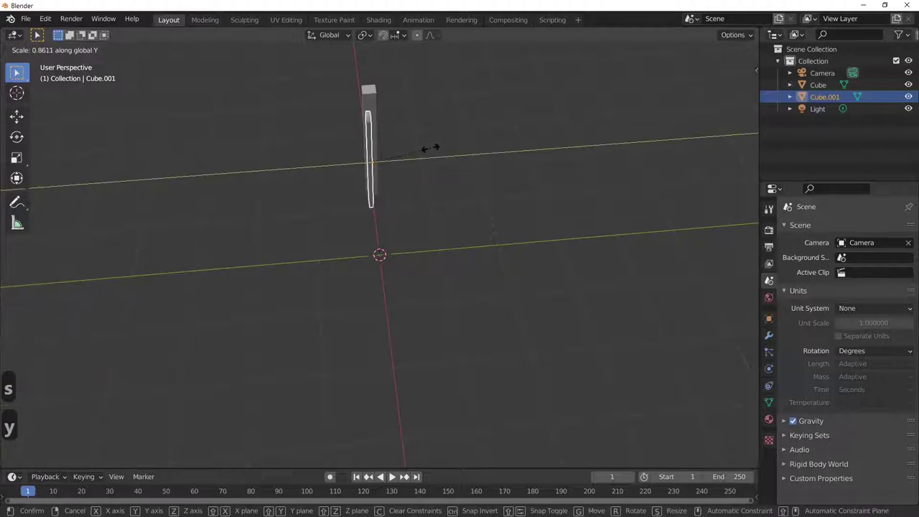
pyautogui.click(434, 154)
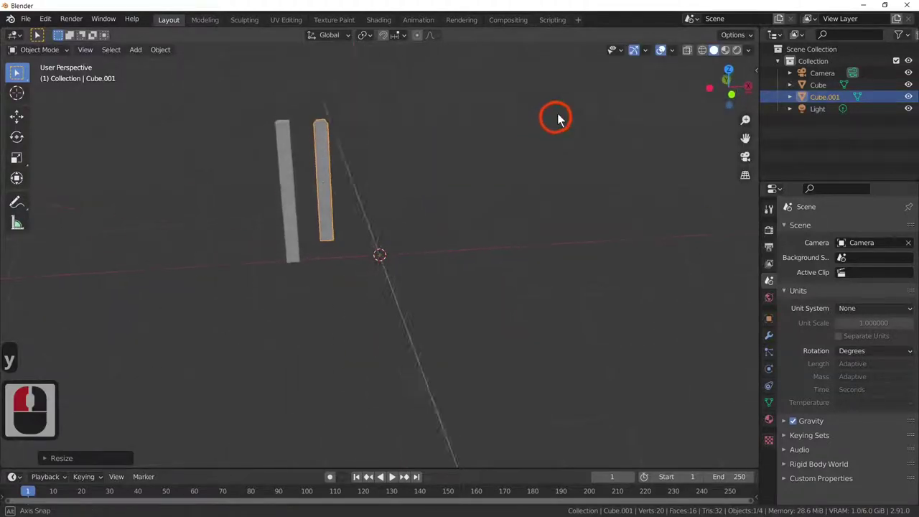
# - Nudge the picket along X nearer the post and pick its Properties editor tab
pyautogui.scroll(-3)
pyautogui.scroll(-3)
pyautogui.scroll(3)
pyautogui.scroll(-3)
pyautogui.scroll(-3)
pyautogui.press('g')
pyautogui.press('x')
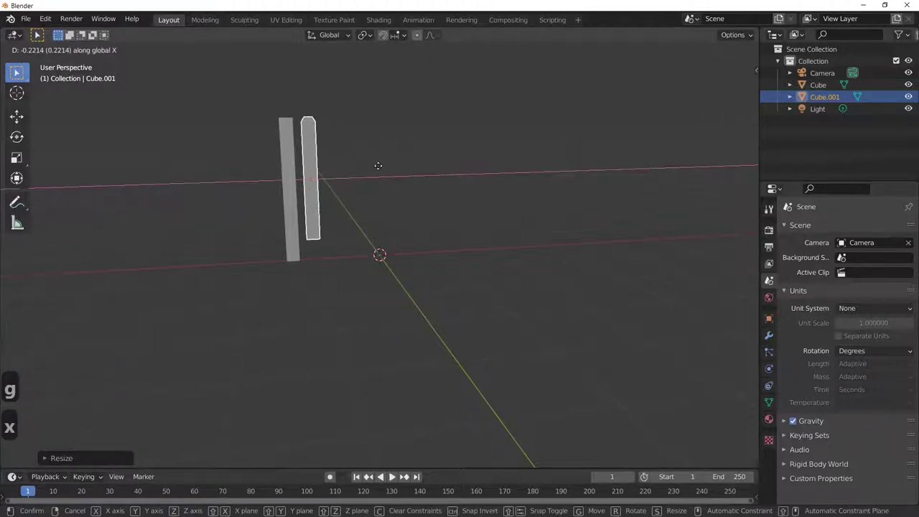
pyautogui.click(382, 171)
pyautogui.middleClick(453, 151)
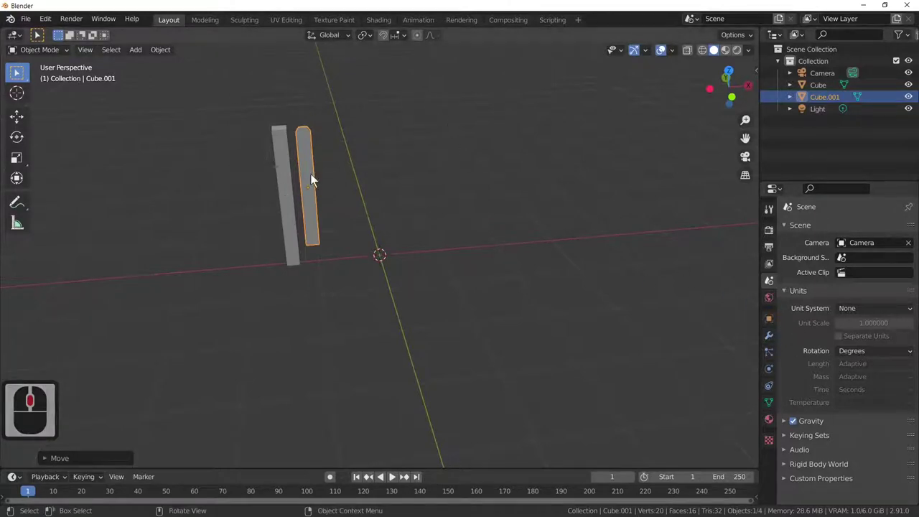
pyautogui.click(315, 176)
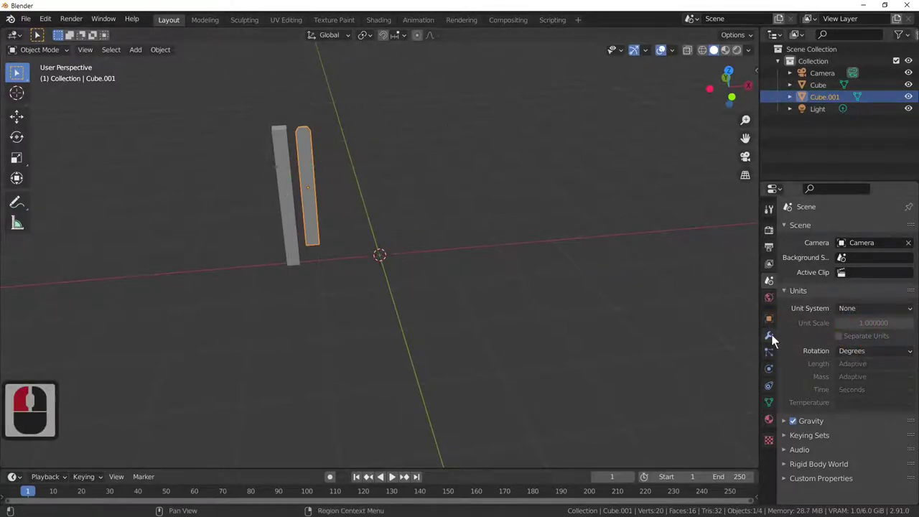
# - Add an Array modifier to the picket with Count set to 10
pyautogui.click(776, 342)
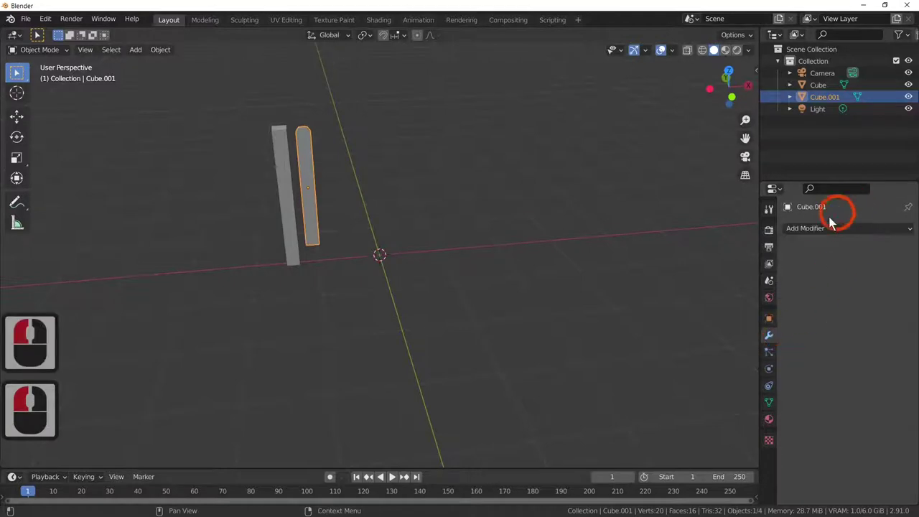
pyautogui.click(819, 234)
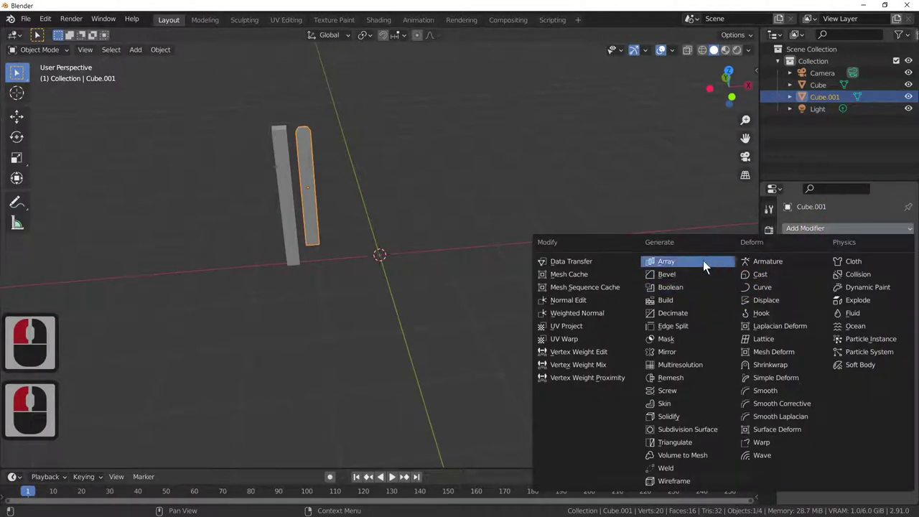
pyautogui.click(709, 266)
pyautogui.click(898, 288)
pyautogui.click(898, 288)
pyautogui.click(898, 288)
pyautogui.click(898, 288)
pyautogui.click(898, 288)
pyautogui.doubleClick(898, 288)
pyautogui.click(898, 288)
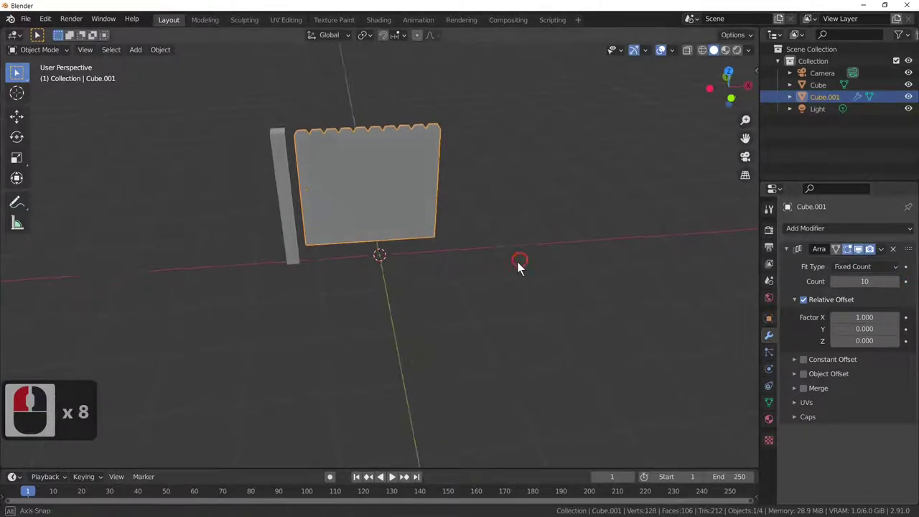
# - Raise the array's Relative Offset X to 1.4 to space the ten pickets evenly
pyautogui.middleClick(489, 239)
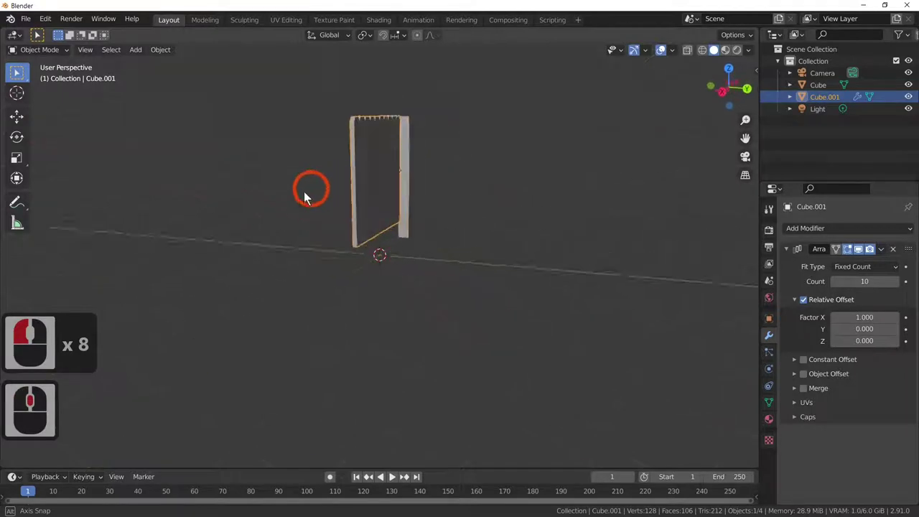
pyautogui.middleClick(485, 212)
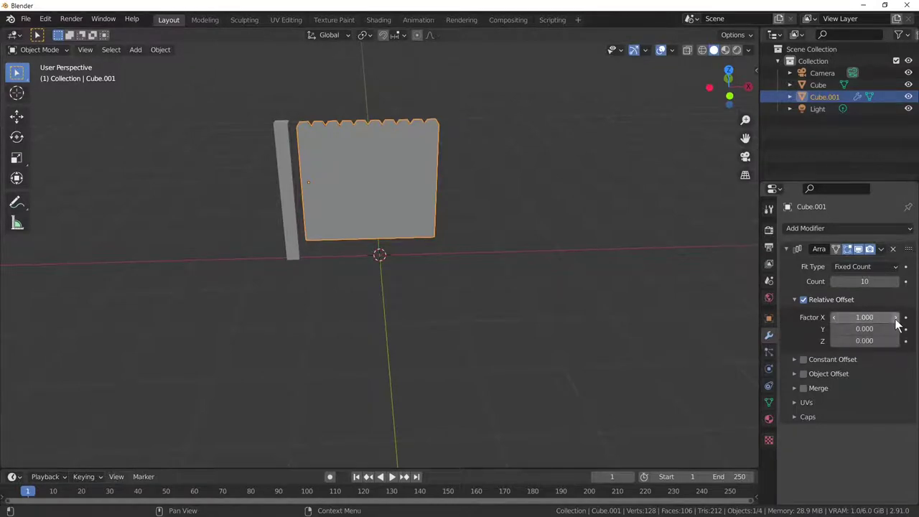
pyautogui.click(901, 327)
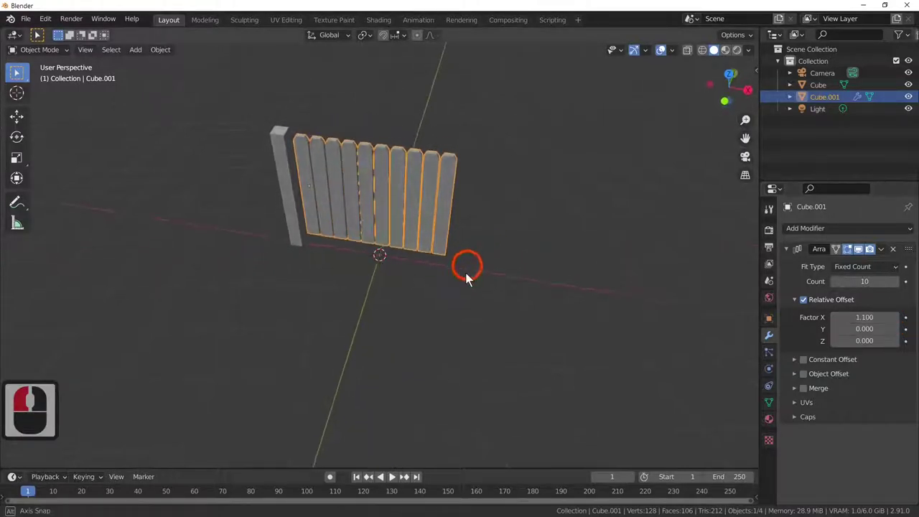
pyautogui.middleClick(492, 264)
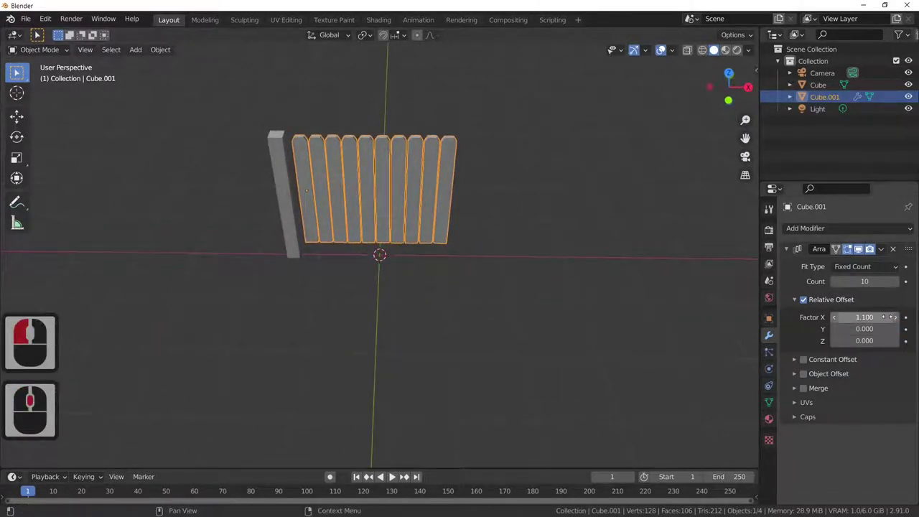
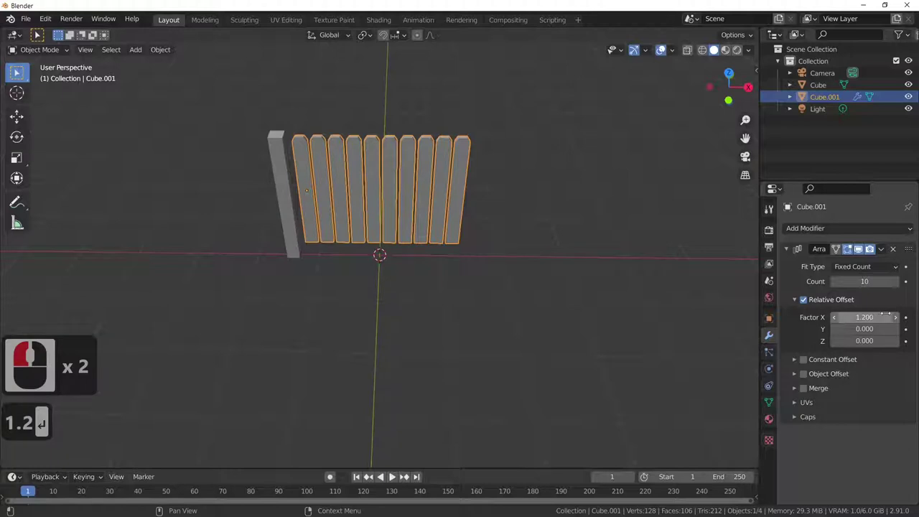
pyautogui.click(896, 326)
pyautogui.click(896, 325)
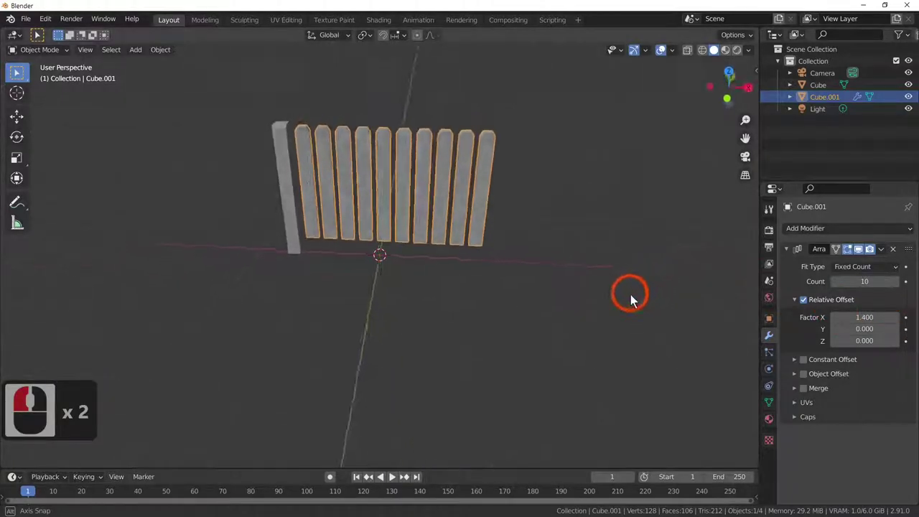
pyautogui.middleClick(662, 327)
pyautogui.middleClick(643, 324)
pyautogui.click(396, 187)
pyautogui.middleClick(549, 215)
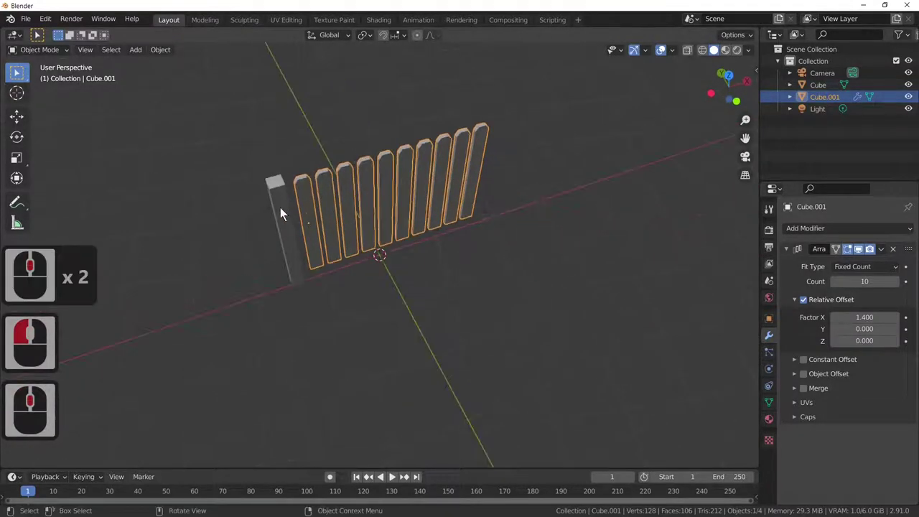
# - Shift the existing fence post along the X axis into position beside the pickets
pyautogui.click(286, 213)
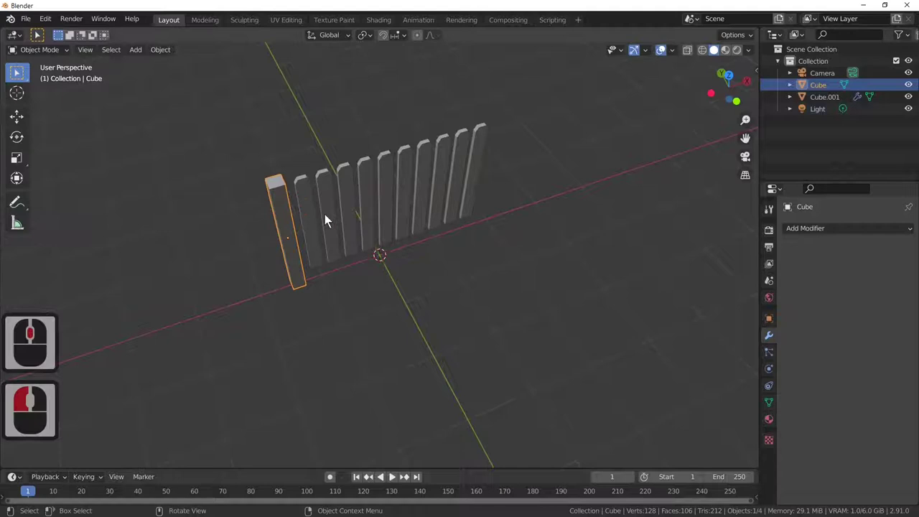
pyautogui.press('g')
pyautogui.press('x')
pyautogui.click(333, 220)
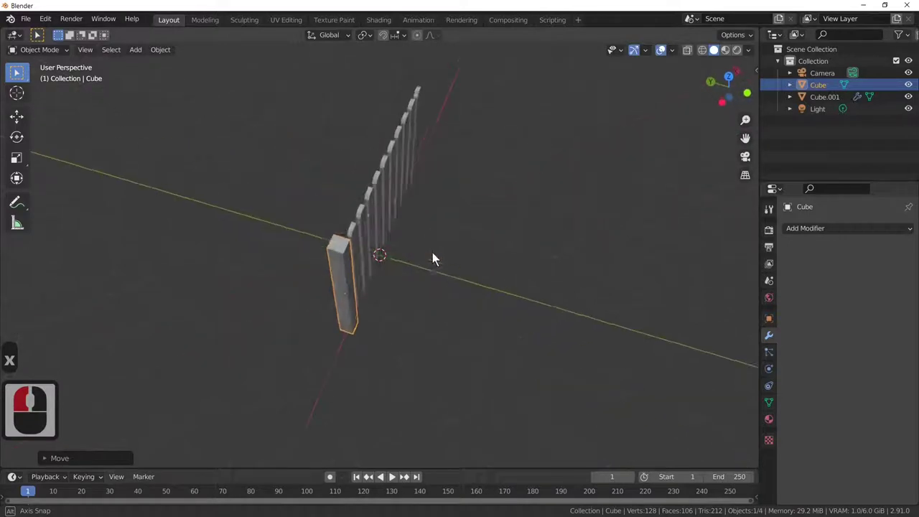
pyautogui.middleClick(341, 227)
# - Duplicate the fence post and slide the copy along X past the last picket
pyautogui.click(293, 190)
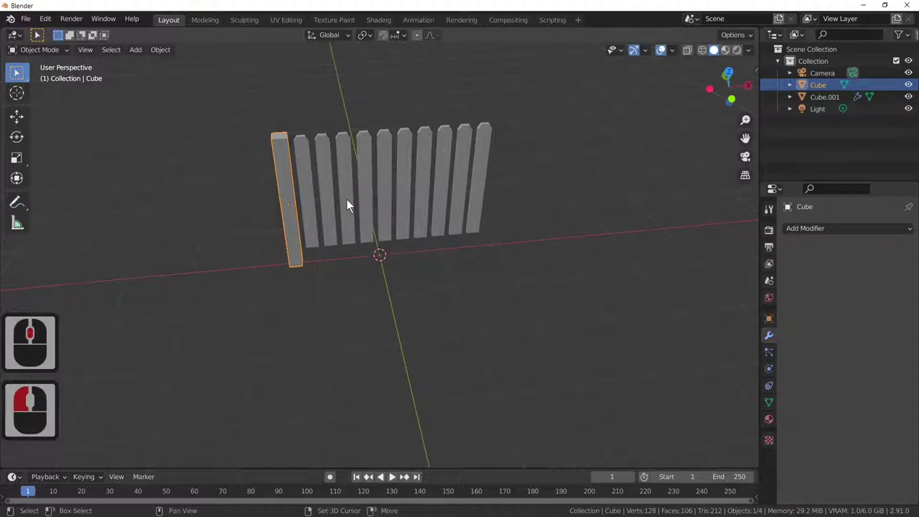
pyautogui.press('shift+d')
pyautogui.click(351, 204)
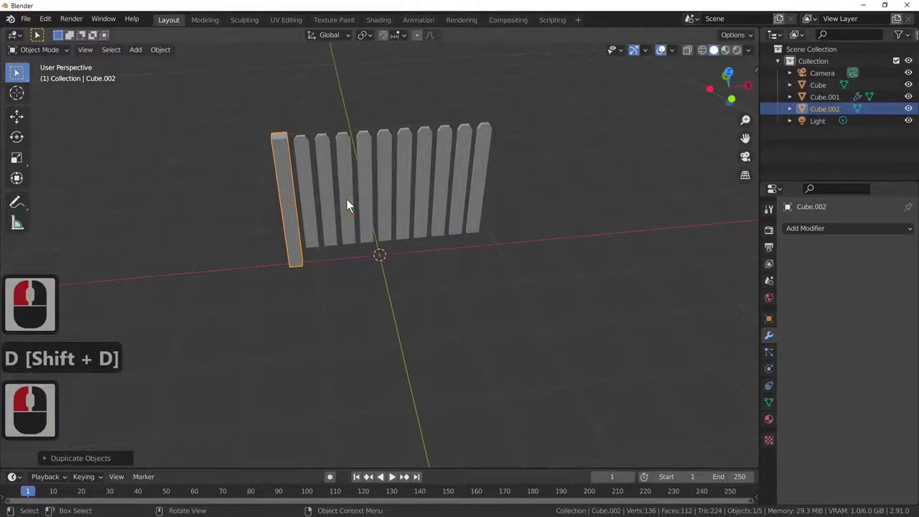
pyautogui.press('g')
pyautogui.press('x')
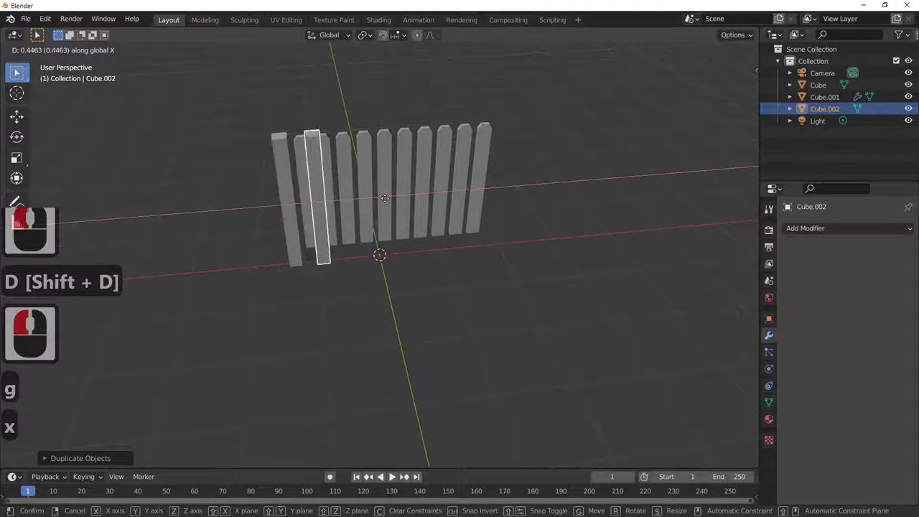
pyautogui.click(561, 205)
# - Check from front view and move the end post along X closer to the last picket
pyautogui.press('1')
pyautogui.middleClick(562, 210)
pyautogui.middleClick(562, 212)
pyautogui.middleClick(616, 214)
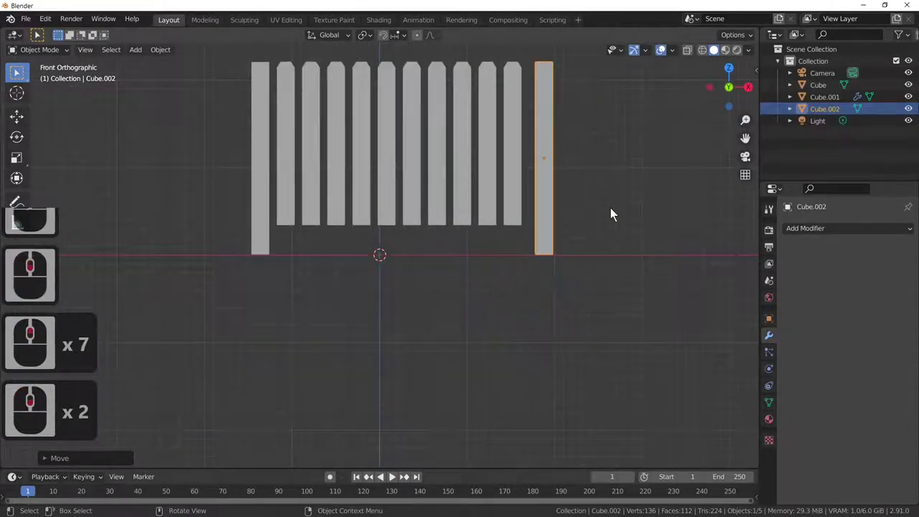
pyautogui.press('1')
pyautogui.press('3')
pyautogui.press('7')
pyautogui.press('1')
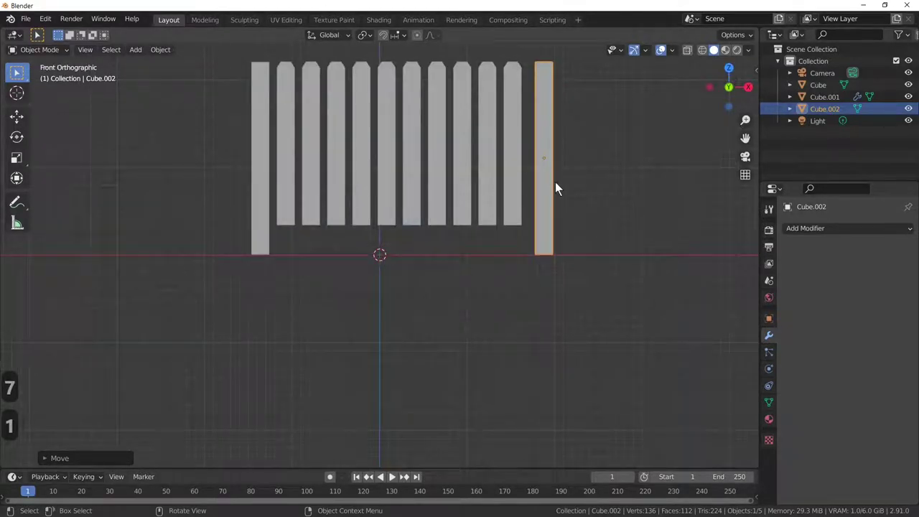
pyautogui.press('g')
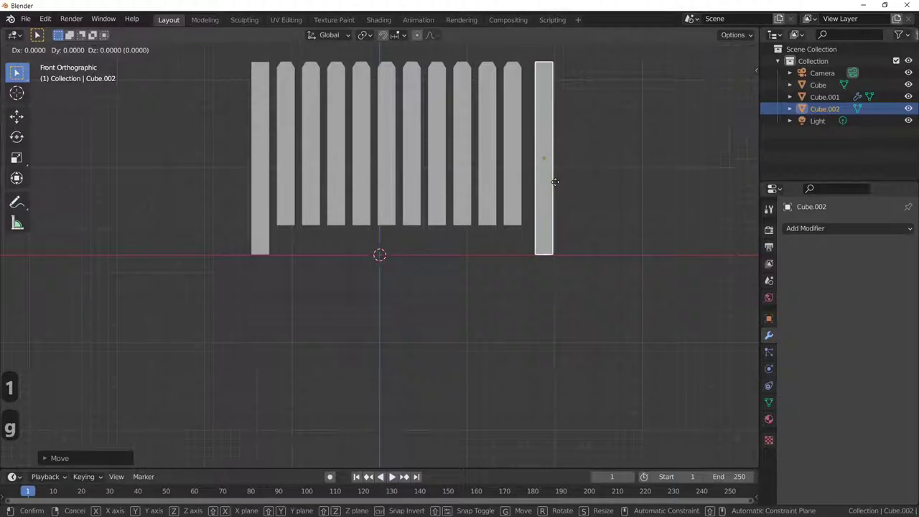
pyautogui.press('x')
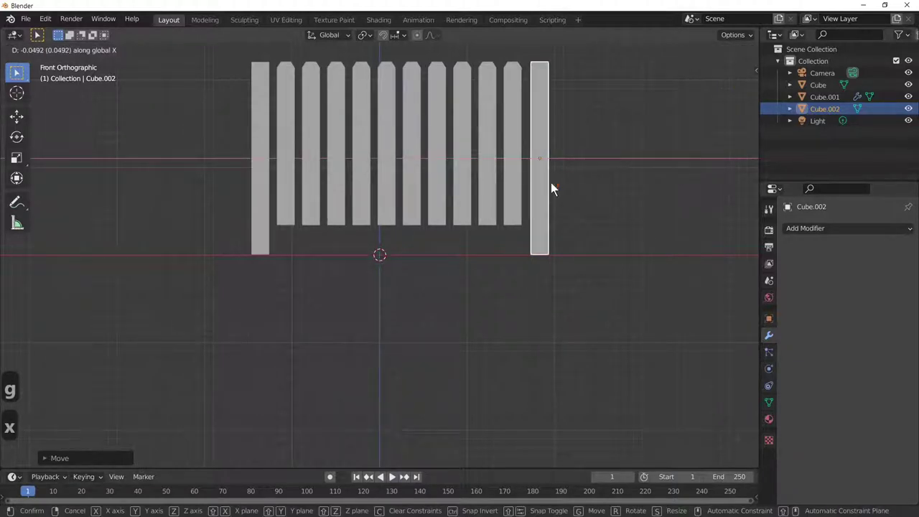
pyautogui.click(557, 190)
pyautogui.middleClick(548, 246)
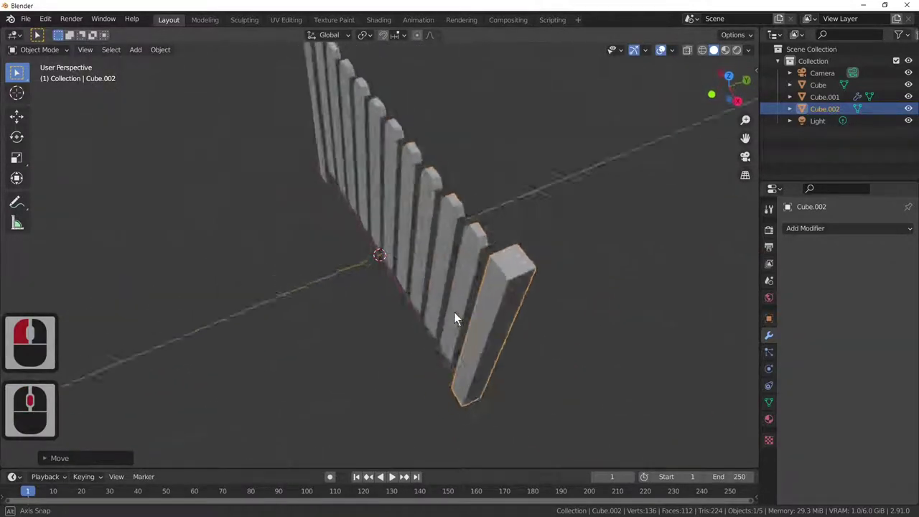
pyautogui.middleClick(554, 302)
pyautogui.middleClick(550, 296)
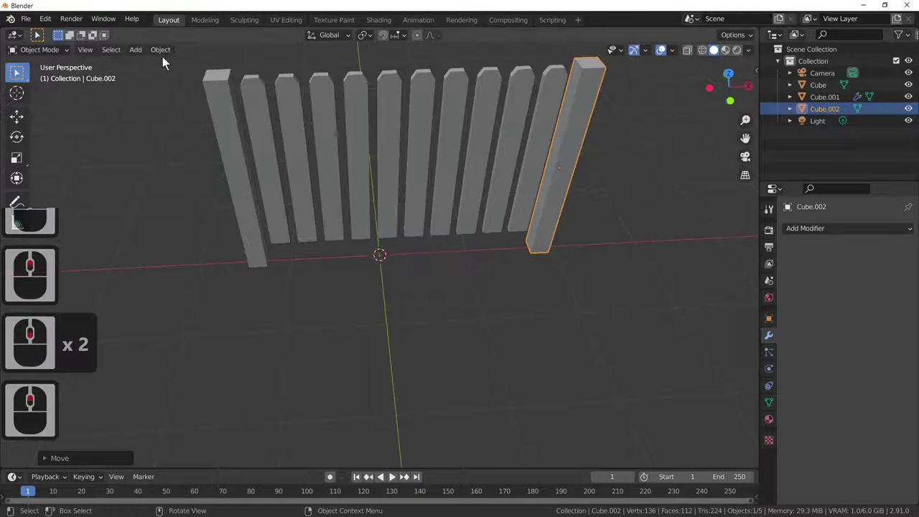
# - Add a default Cube mesh (Cube.003) at the origin as the starting block for a rail
pyautogui.click(146, 58)
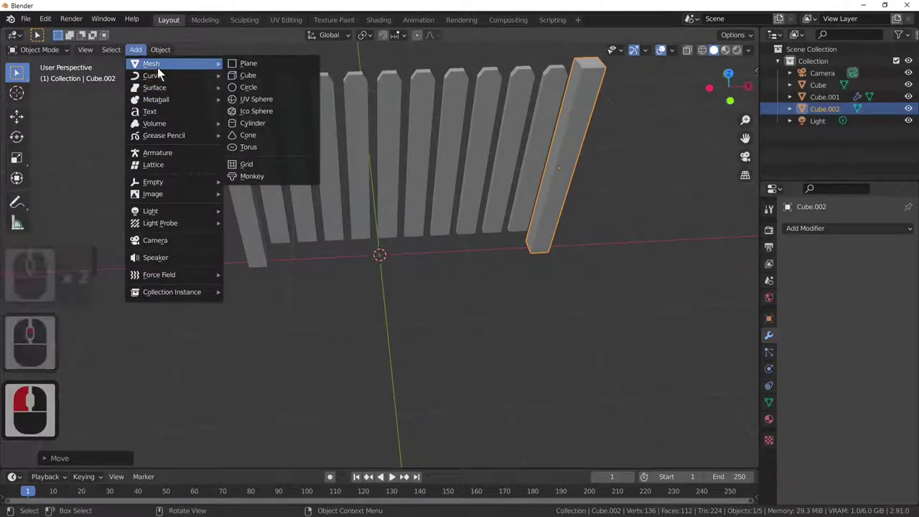
pyautogui.click(136, 51)
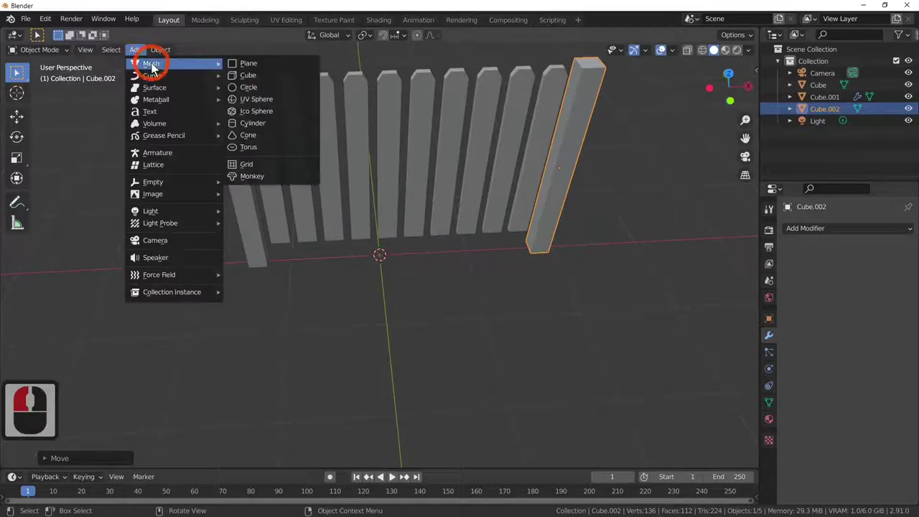
pyautogui.click(272, 87)
pyautogui.middleClick(555, 322)
pyautogui.middleClick(415, 280)
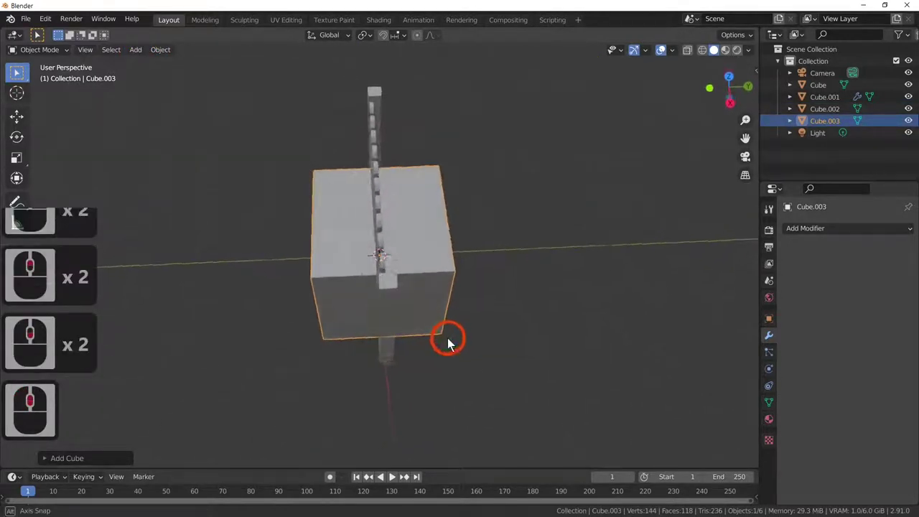
pyautogui.middleClick(401, 255)
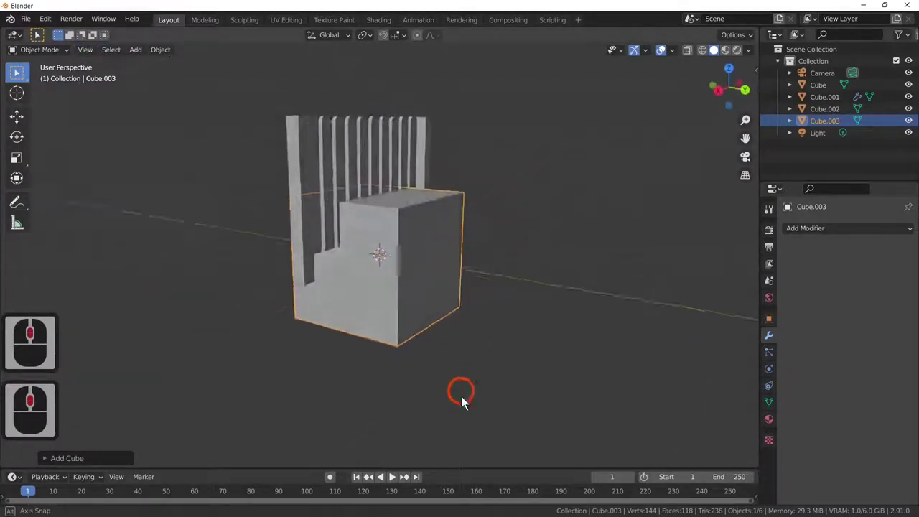
pyautogui.middleClick(469, 416)
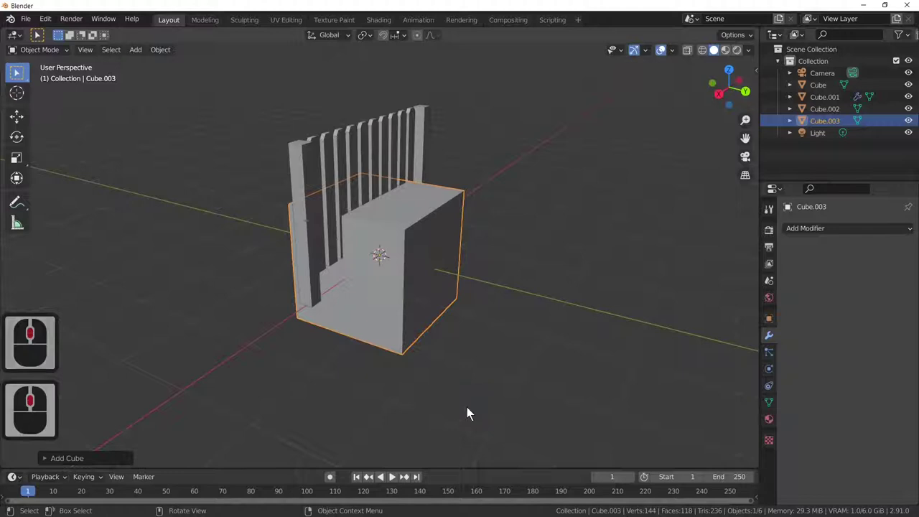
pyautogui.middleClick(484, 416)
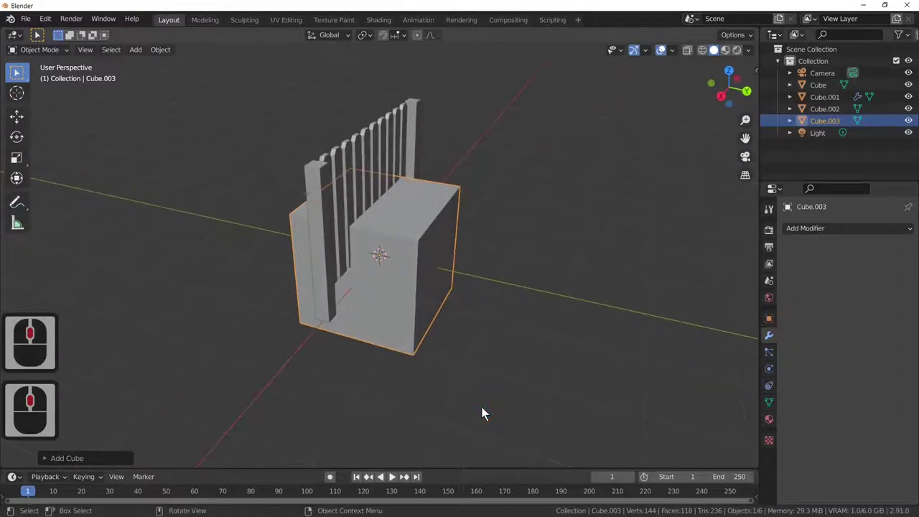
# - In Edit Mode, edge-slide two faces to flatten the cube into a thin plank
pyautogui.press('Tab')
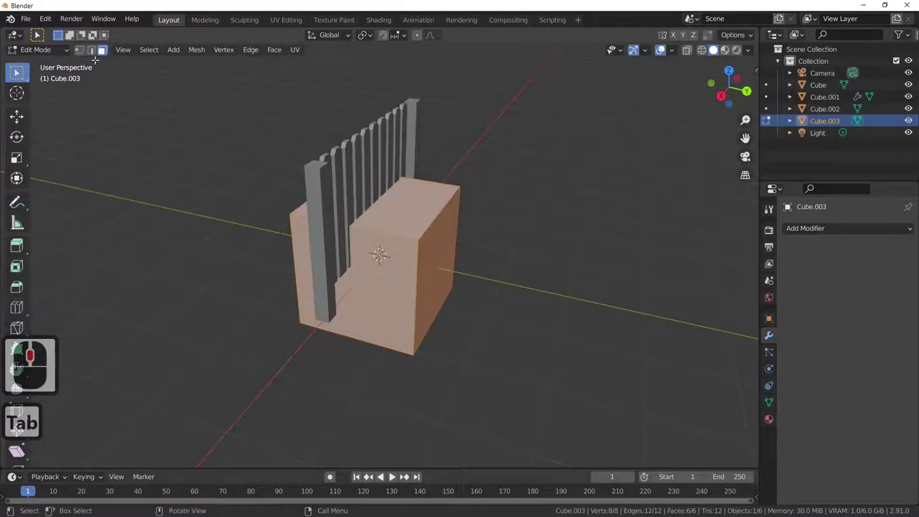
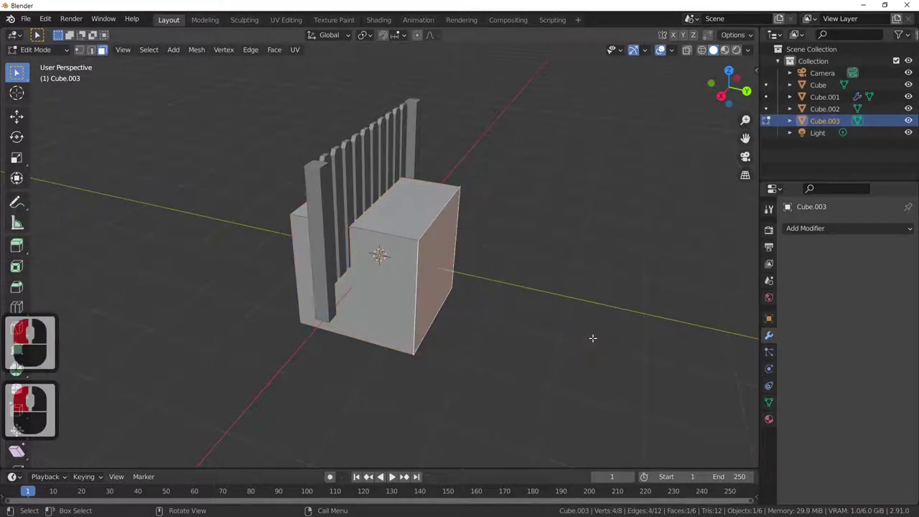
pyautogui.press('g')
pyautogui.press('g')
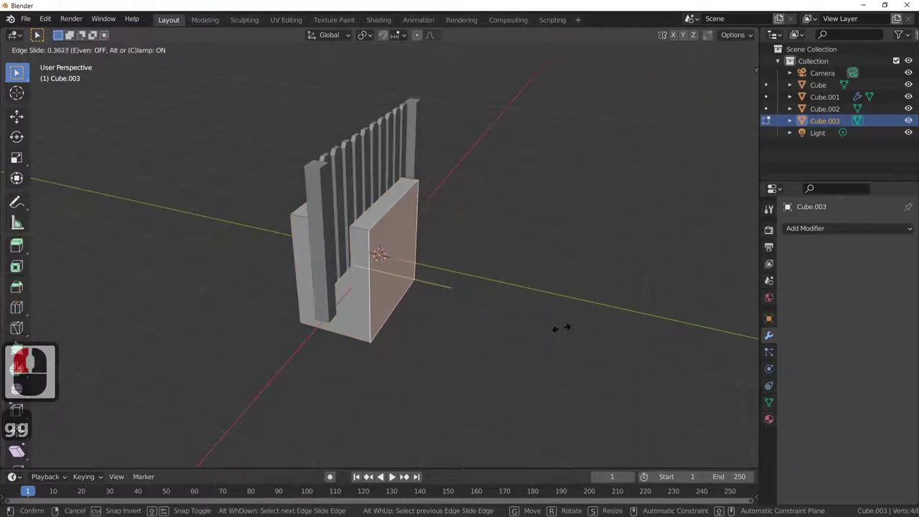
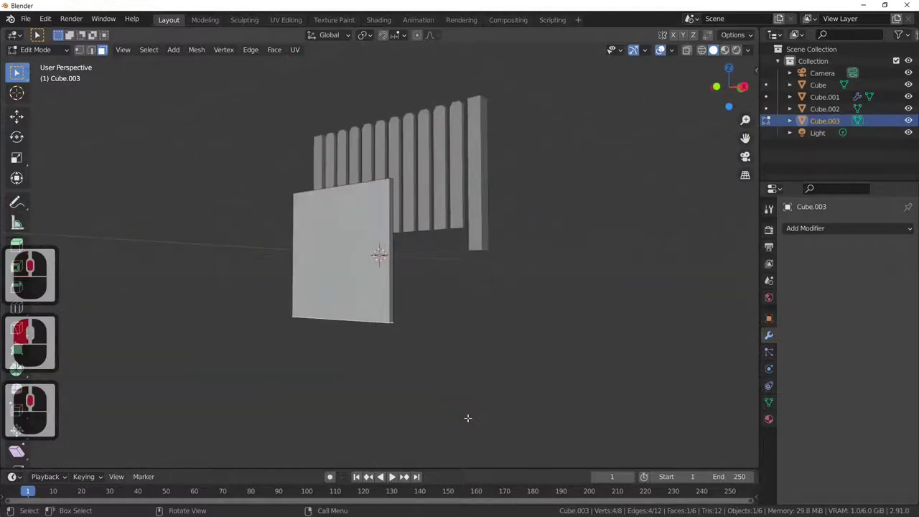
pyautogui.press('g')
pyautogui.press('g')
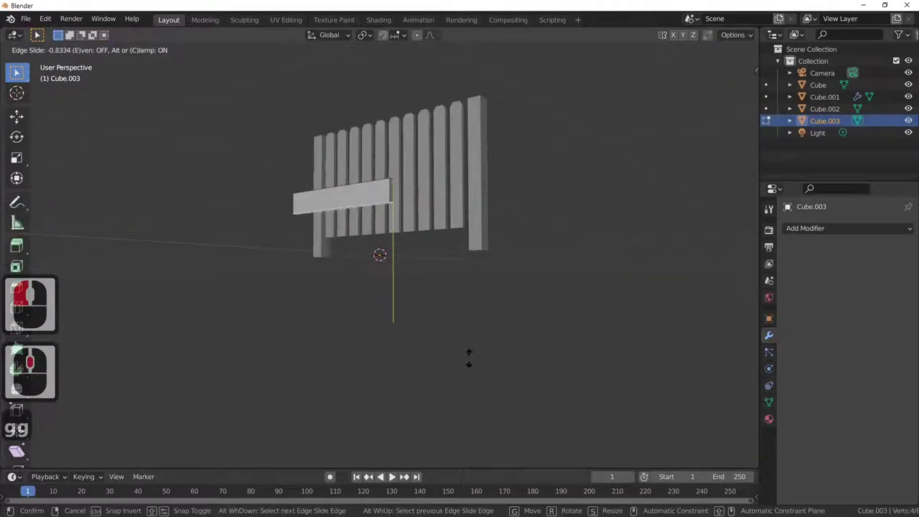
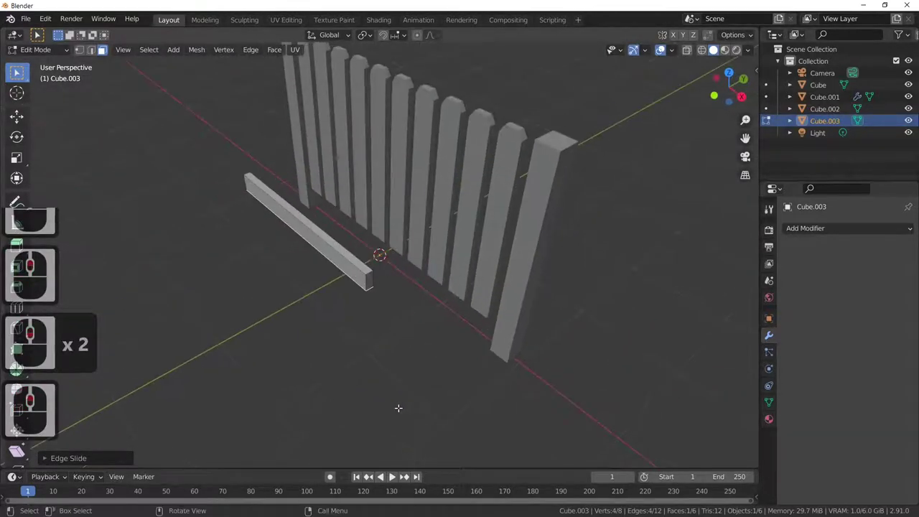
pyautogui.press('Tab')
# - From top view, move the plank along Y so it sits in line with the pickets
pyautogui.middleClick(428, 404)
pyautogui.middleClick(402, 431)
pyautogui.middleClick(441, 424)
pyautogui.press('7')
pyautogui.press('g')
pyautogui.press('y')
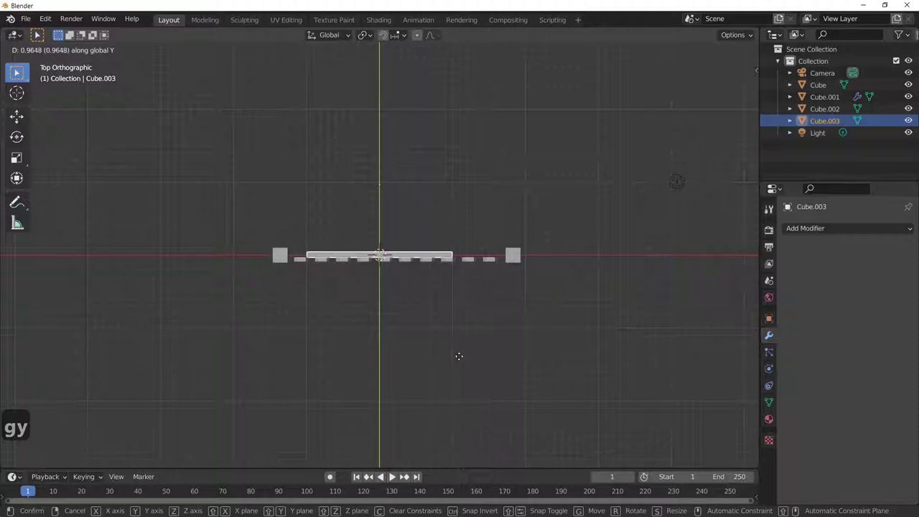
pyautogui.click(463, 363)
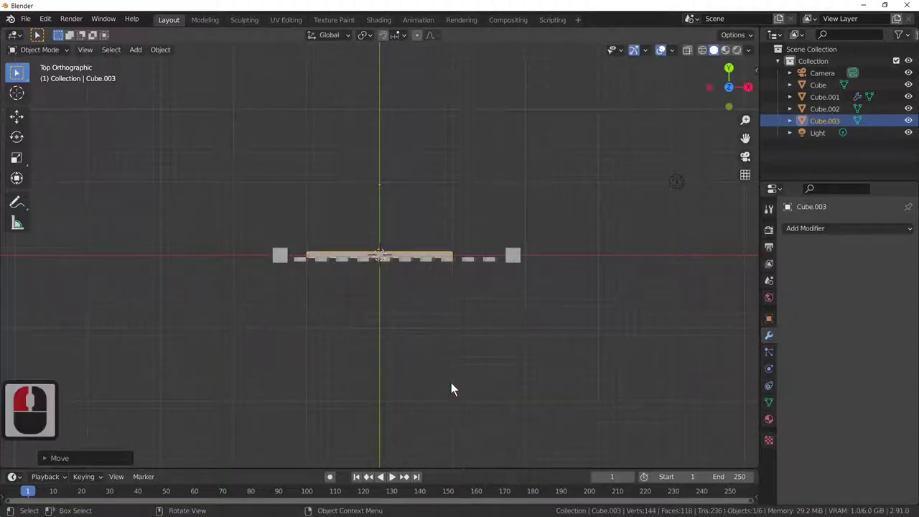
# - Stretch the plank along X and shift it sideways so it spans between the two end posts
pyautogui.middleClick(502, 361)
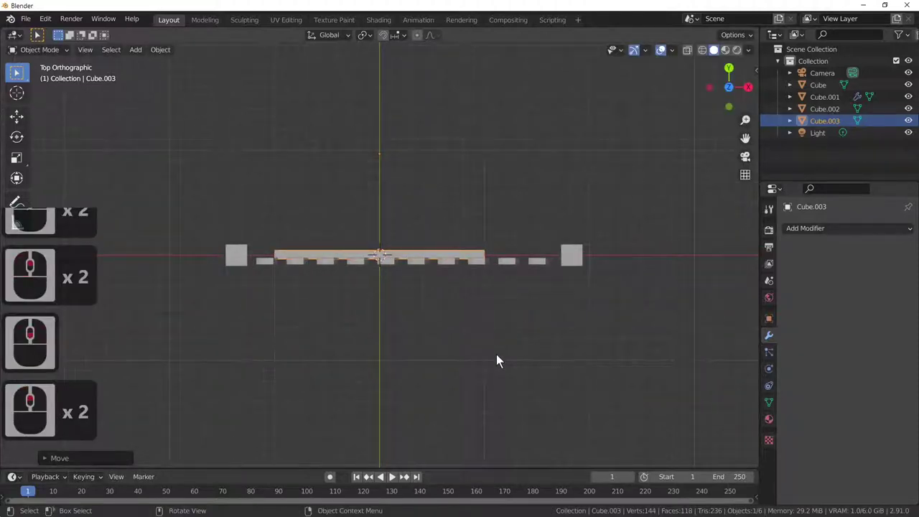
pyautogui.press('s')
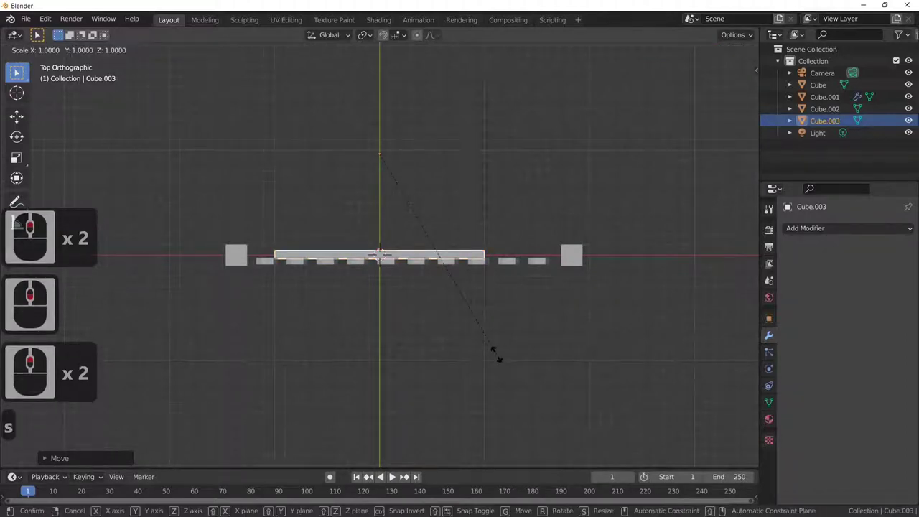
pyautogui.press('x')
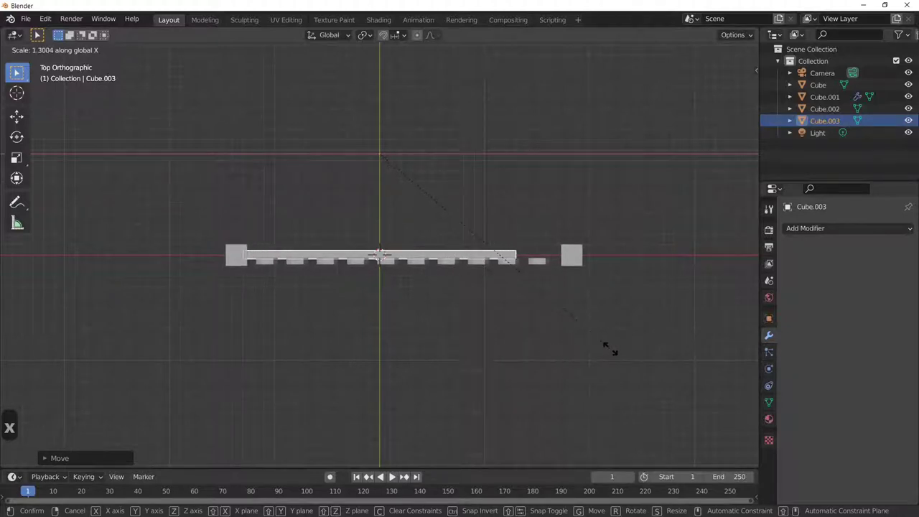
pyautogui.click(644, 354)
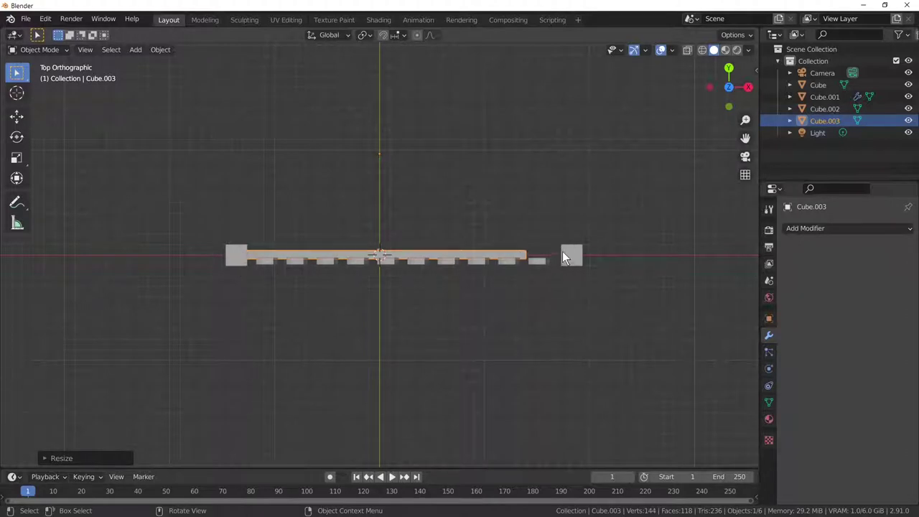
pyautogui.press('g')
pyautogui.press('x')
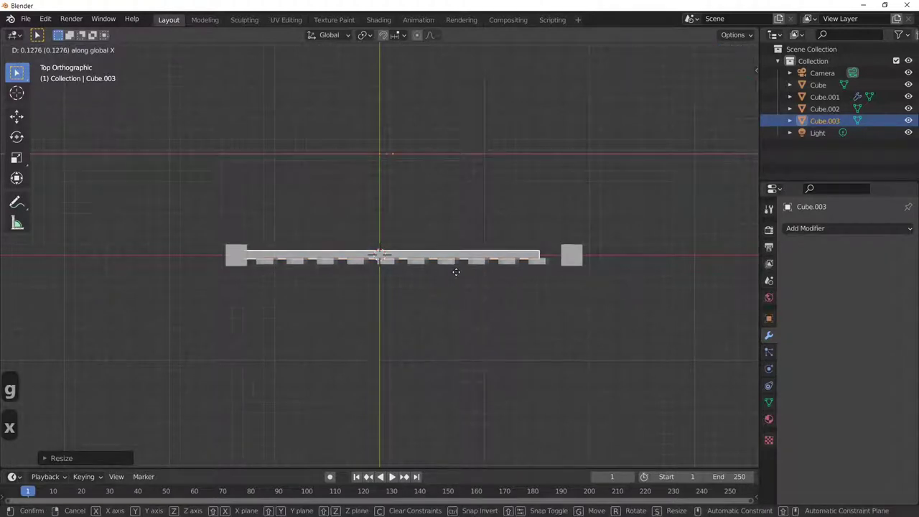
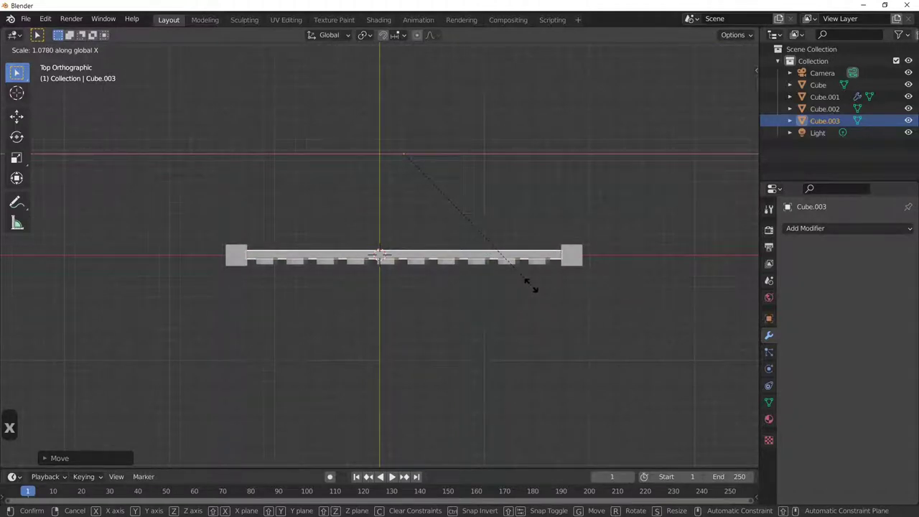
pyautogui.click(533, 295)
# - Adjust the rail's height along Z so it crosses the pickets
pyautogui.middleClick(495, 244)
pyautogui.middleClick(494, 245)
pyautogui.press('g')
pyautogui.press('z')
pyautogui.click(502, 278)
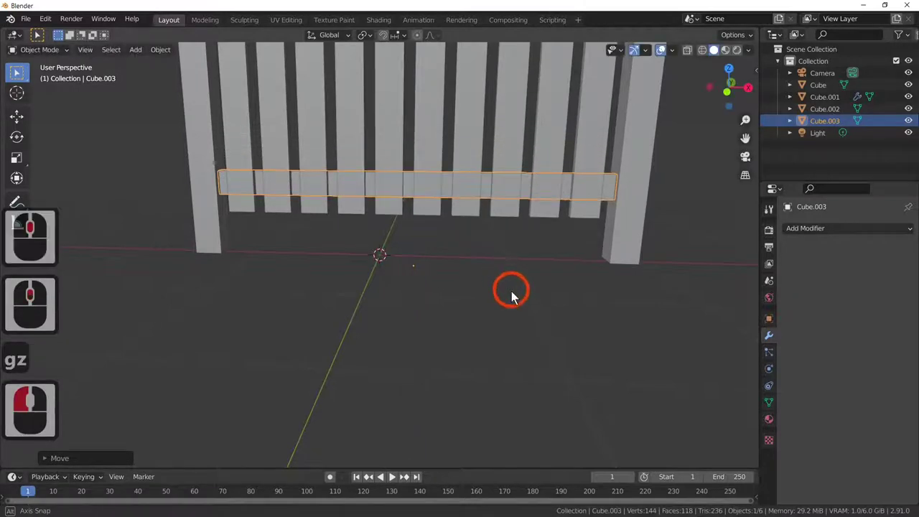
pyautogui.middleClick(457, 325)
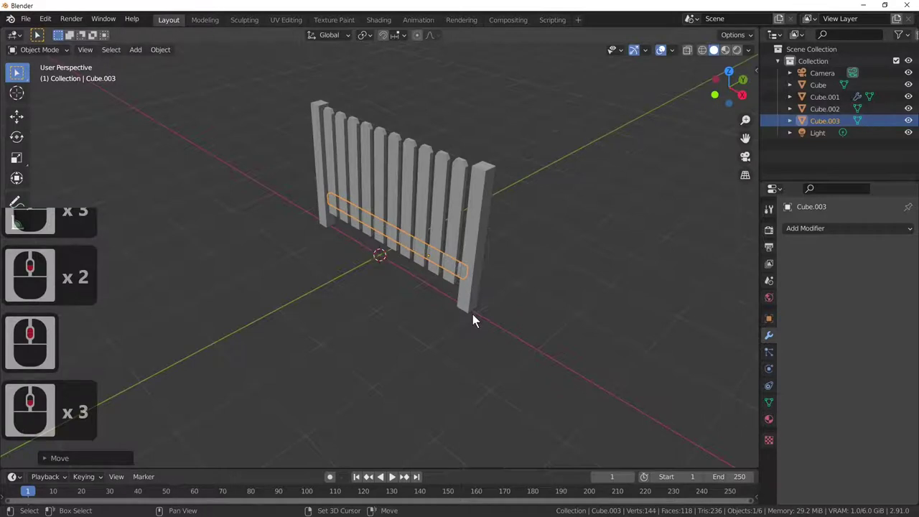
# - Duplicate the rail and lift the copy (Cube.004) along Z near the picket tops
pyautogui.press('shift+d')
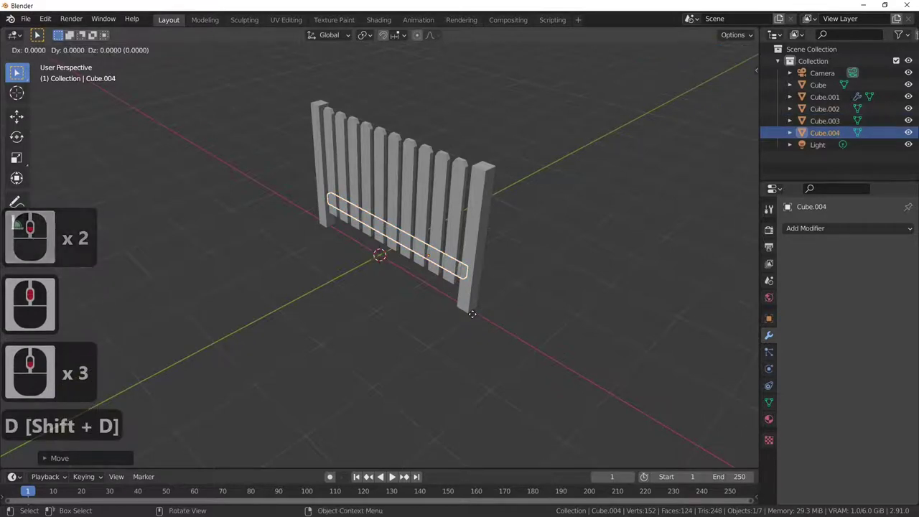
pyautogui.press('g')
pyautogui.press('z')
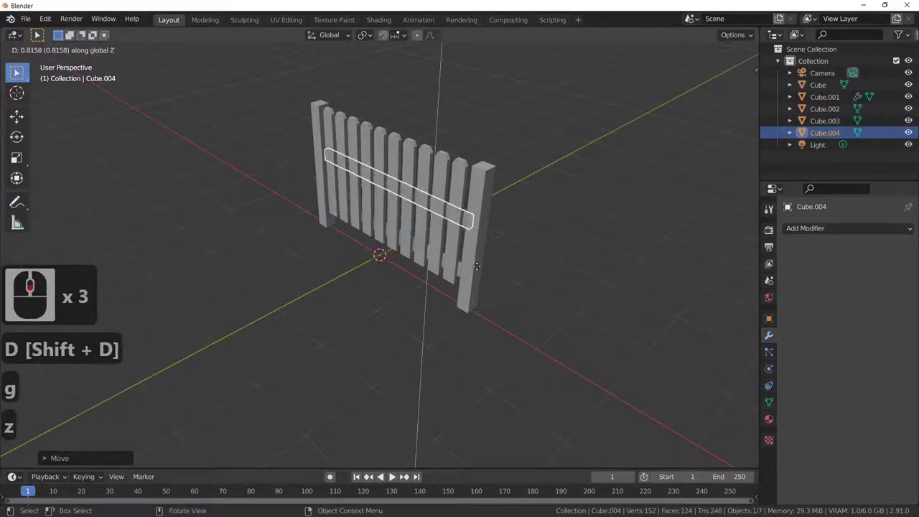
pyautogui.click(481, 252)
pyautogui.middleClick(570, 263)
pyautogui.press('Tab')
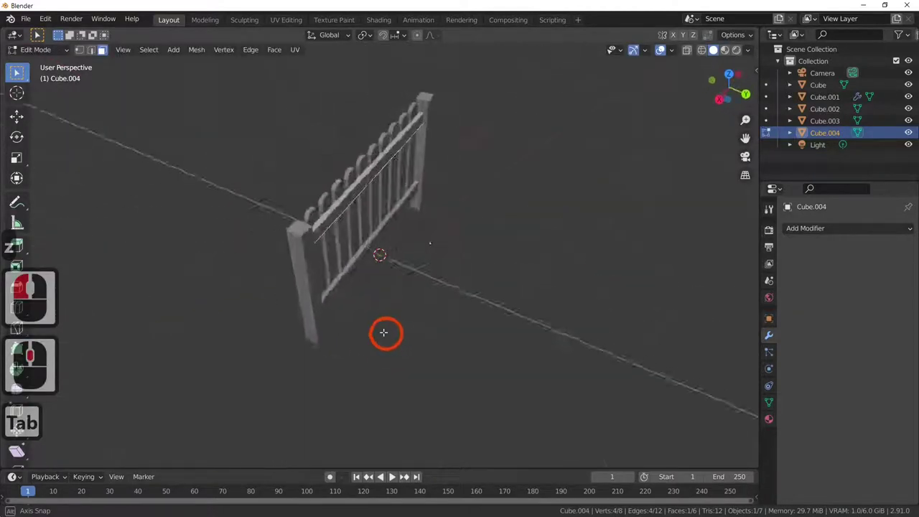
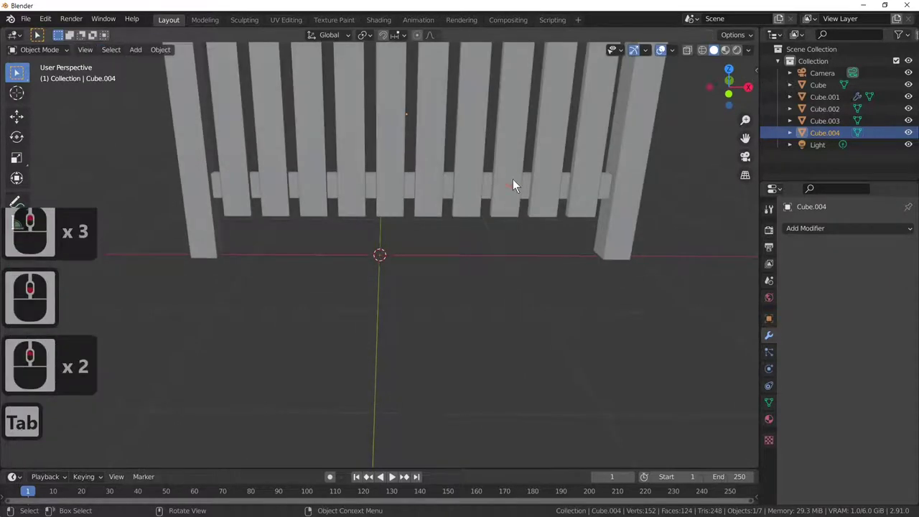
# - Apply the Array modifier on the pickets so the repeated pickets become real geometry
pyautogui.click(518, 186)
pyautogui.middleClick(528, 259)
pyautogui.middleClick(528, 261)
pyautogui.middleClick(532, 291)
pyautogui.middleClick(530, 309)
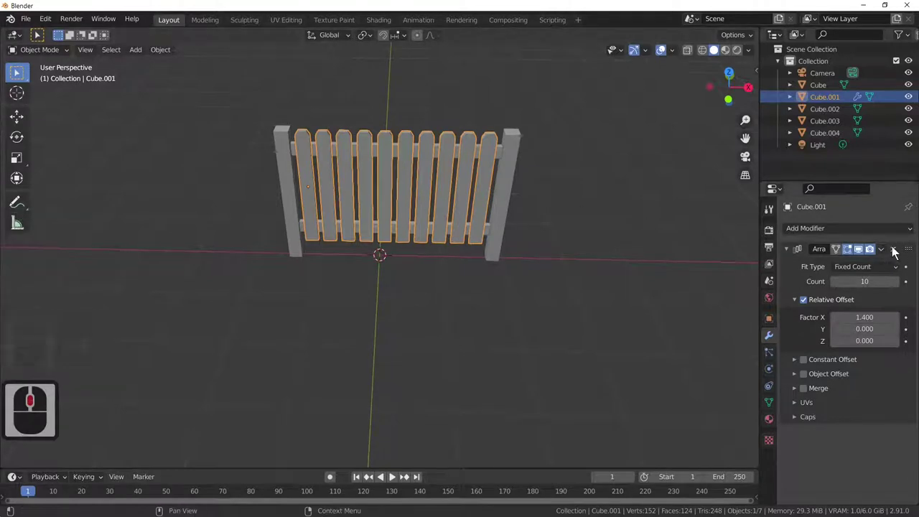
pyautogui.click(887, 253)
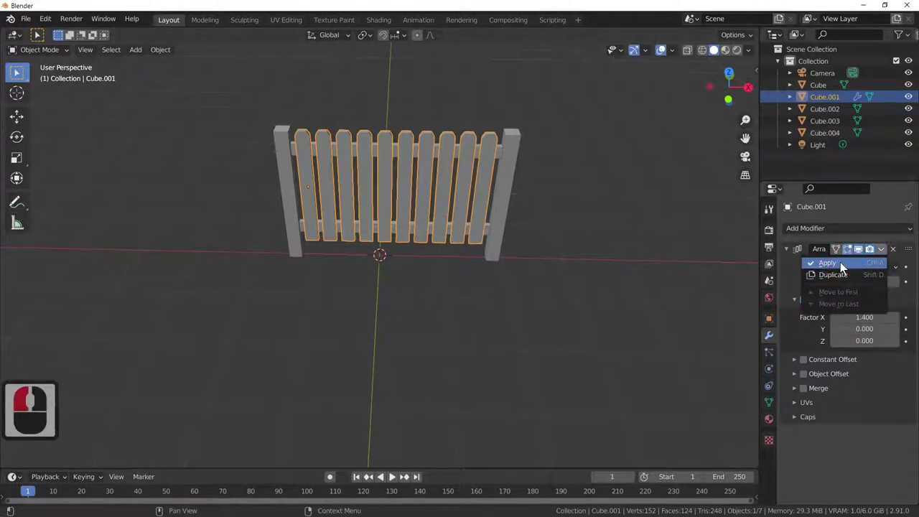
pyautogui.click(844, 268)
pyautogui.click(470, 202)
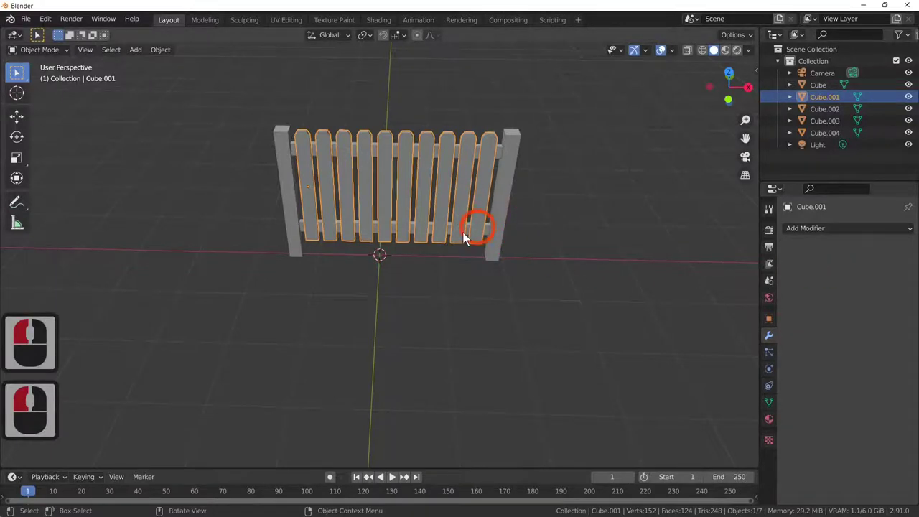
pyautogui.middleClick(440, 211)
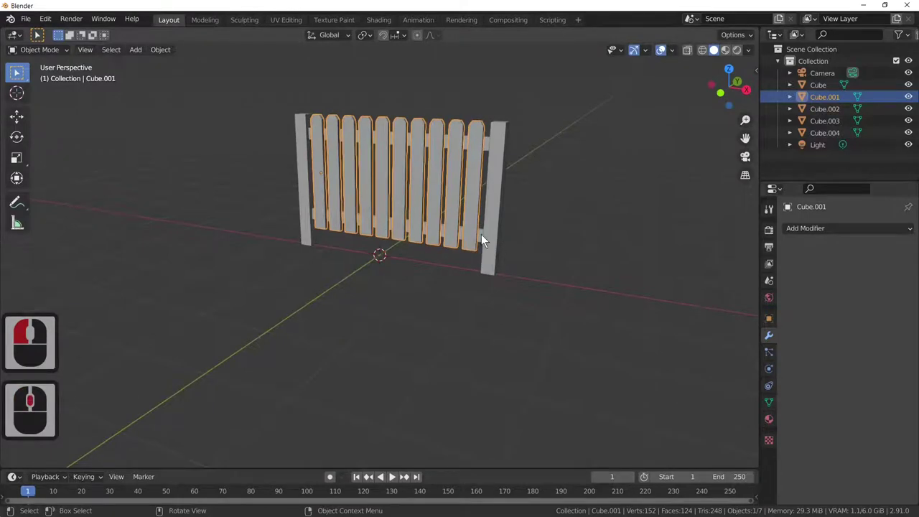
# - Select the pickets and both rails (Cube.001 through Cube.004) together
pyautogui.click(486, 240)
pyautogui.click(486, 147)
pyautogui.click(489, 146)
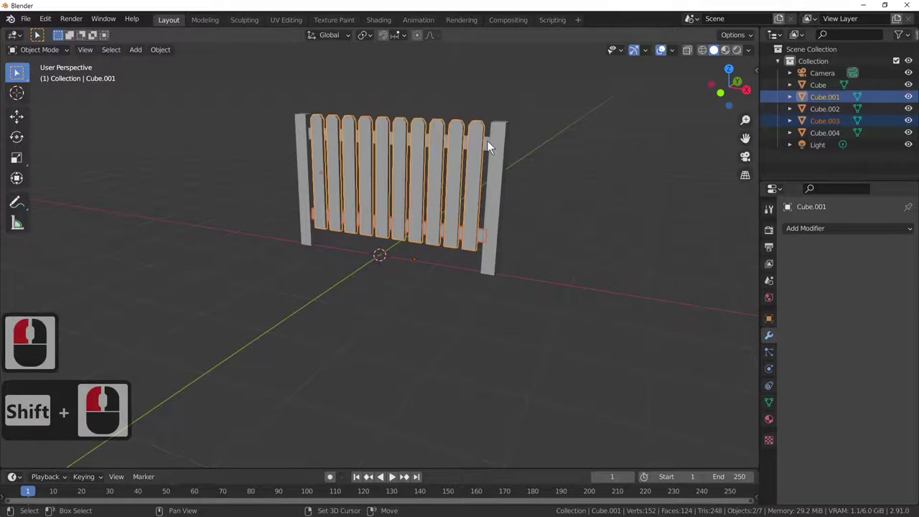
pyautogui.click(490, 150)
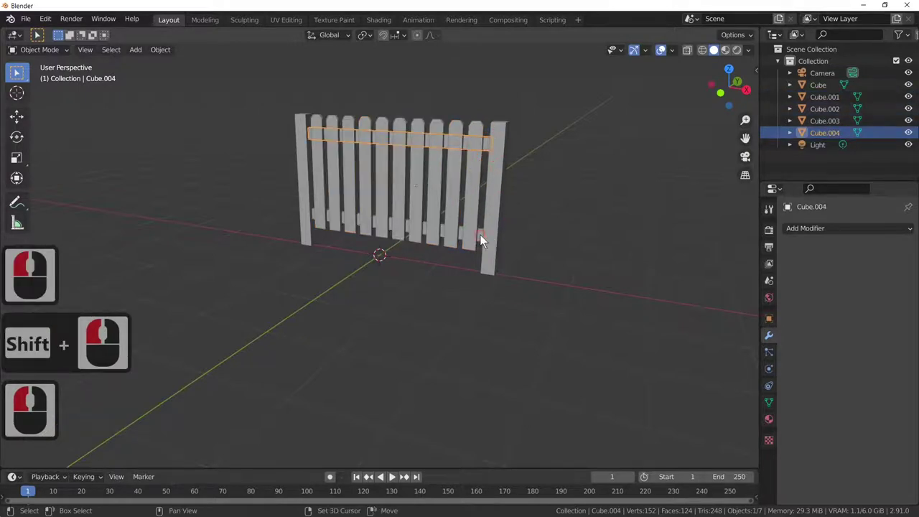
pyautogui.click(482, 243)
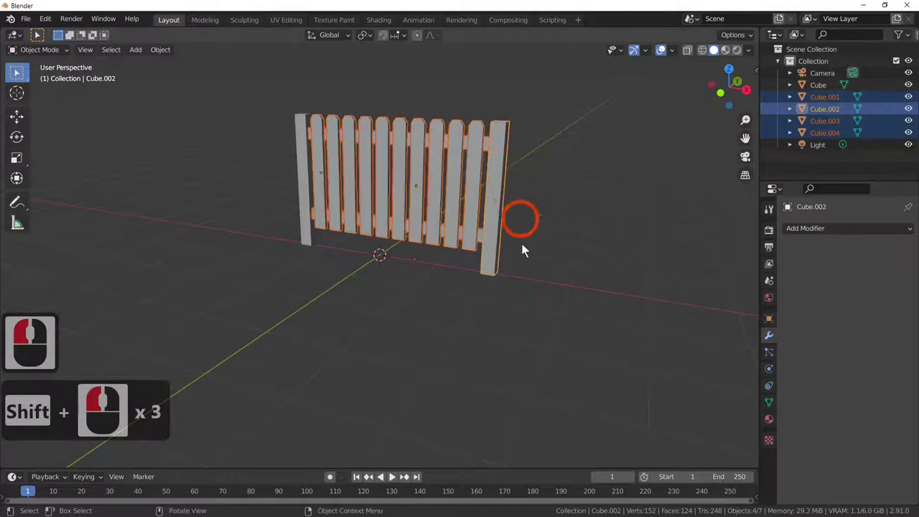
pyautogui.scroll(-3)
pyautogui.scroll(3)
pyautogui.scroll(-3)
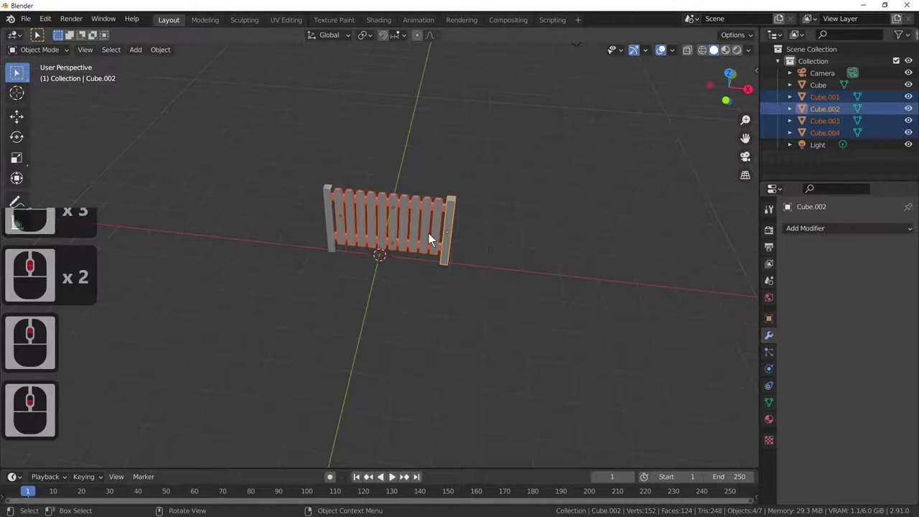
# - Join the selected pickets and rails into a single fence-section object
pyautogui.rightClick(431, 242)
pyautogui.click(430, 242)
pyautogui.middleClick(508, 296)
pyautogui.middleClick(526, 266)
pyautogui.middleClick(494, 297)
pyautogui.middleClick(495, 297)
pyautogui.middleClick(299, 241)
pyautogui.middleClick(316, 271)
pyautogui.middleClick(306, 286)
pyautogui.middleClick(303, 288)
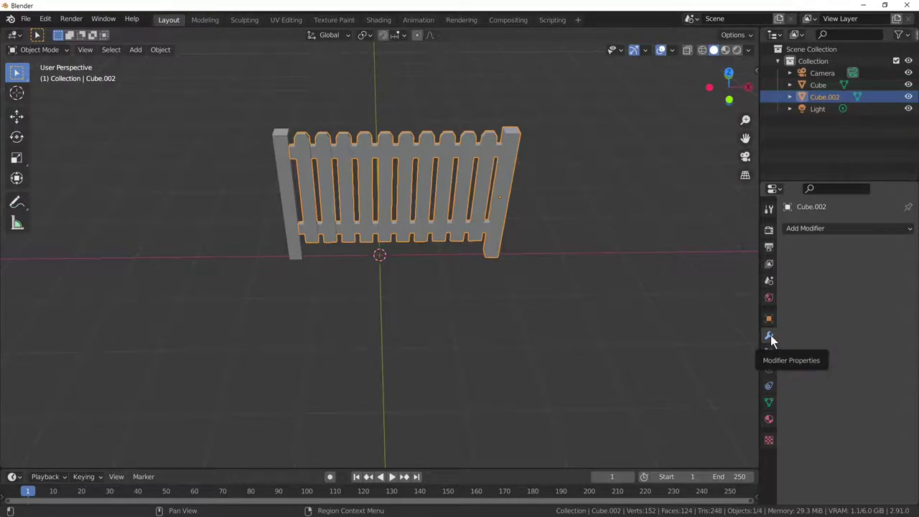
# - Add an Array modifier to the joined fence section in Modifier Properties
pyautogui.click(800, 237)
pyautogui.click(687, 269)
pyautogui.middleClick(632, 279)
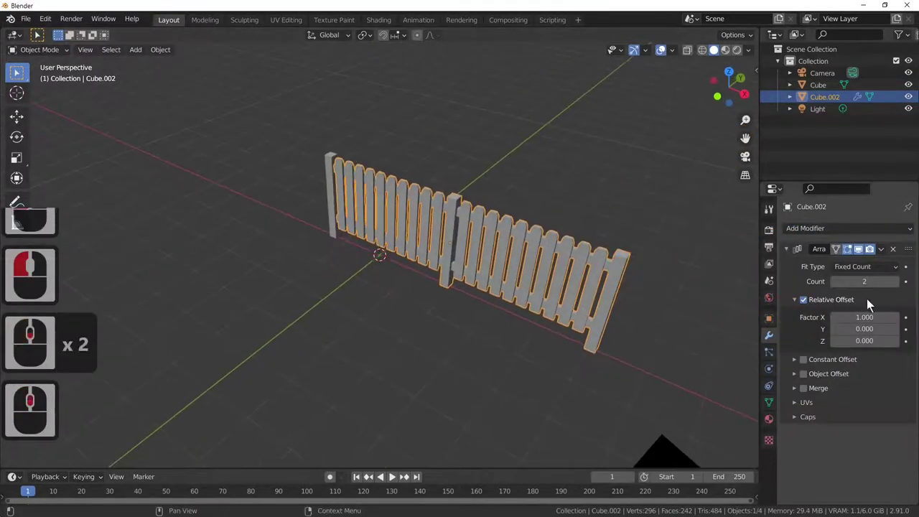
pyautogui.click(897, 293)
pyautogui.middleClick(573, 310)
# - Set the Array count to 4 so the fence section repeats into a long fence along X
pyautogui.click(901, 288)
pyautogui.click(901, 288)
pyautogui.click(901, 287)
pyautogui.doubleClick(901, 287)
pyautogui.click(900, 288)
pyautogui.doubleClick(900, 288)
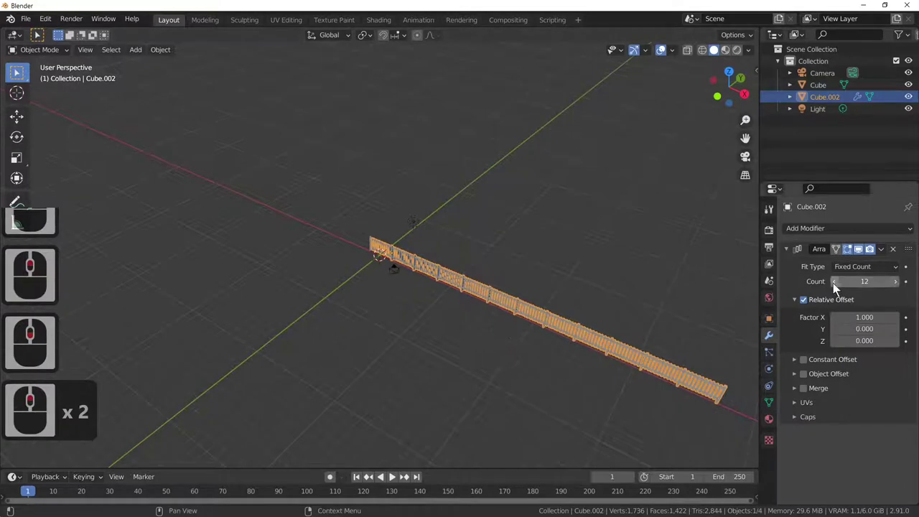
pyautogui.click(836, 292)
pyautogui.click(835, 291)
pyautogui.doubleClick(836, 292)
pyautogui.click(836, 291)
pyautogui.click(835, 291)
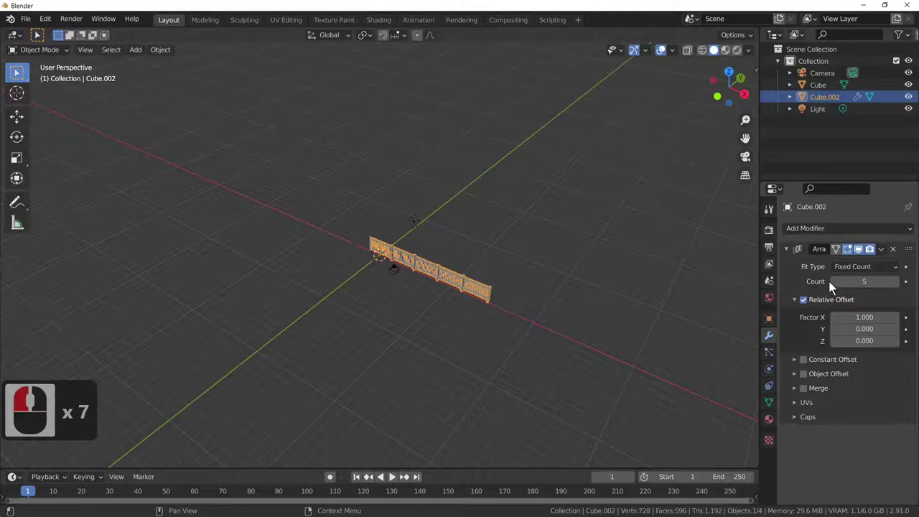
pyautogui.click(818, 288)
pyautogui.middleClick(513, 394)
pyautogui.middleClick(513, 394)
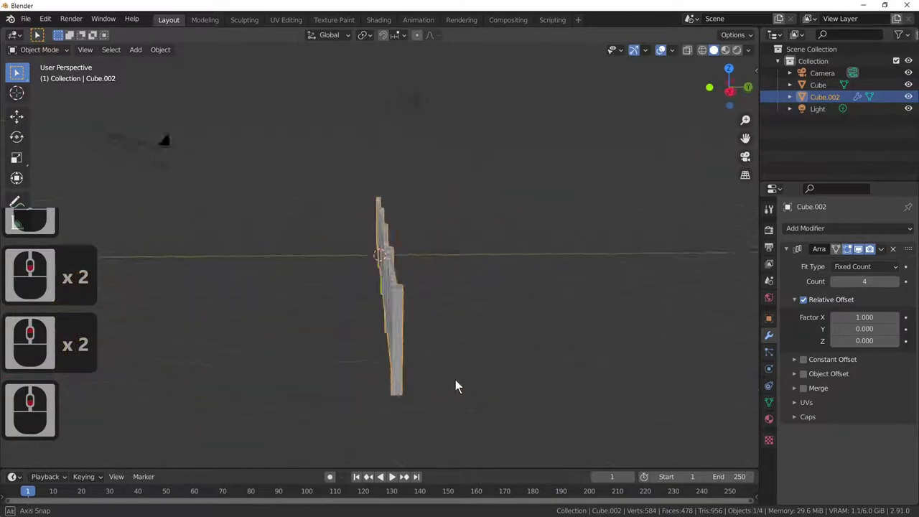
pyautogui.middleClick(484, 386)
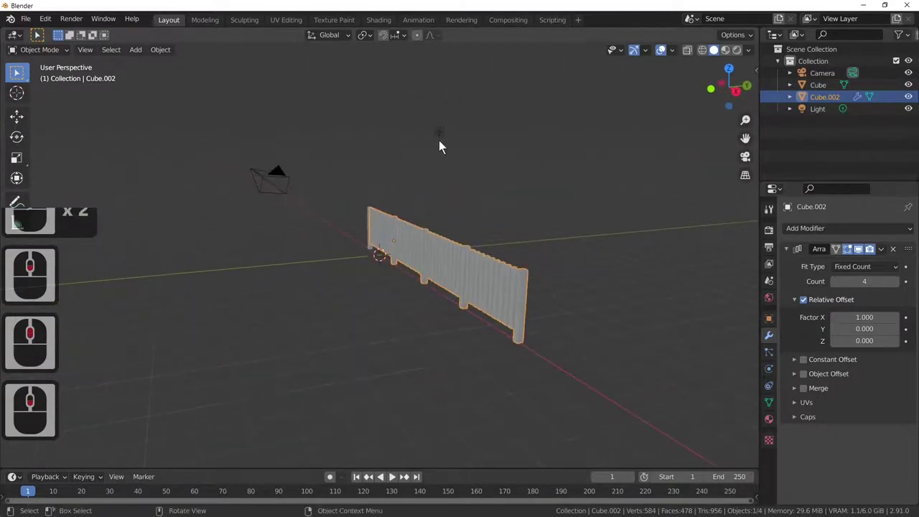
# - Move the light to sit above and left of the fence
pyautogui.click(443, 146)
pyautogui.press('g')
pyautogui.click(413, 237)
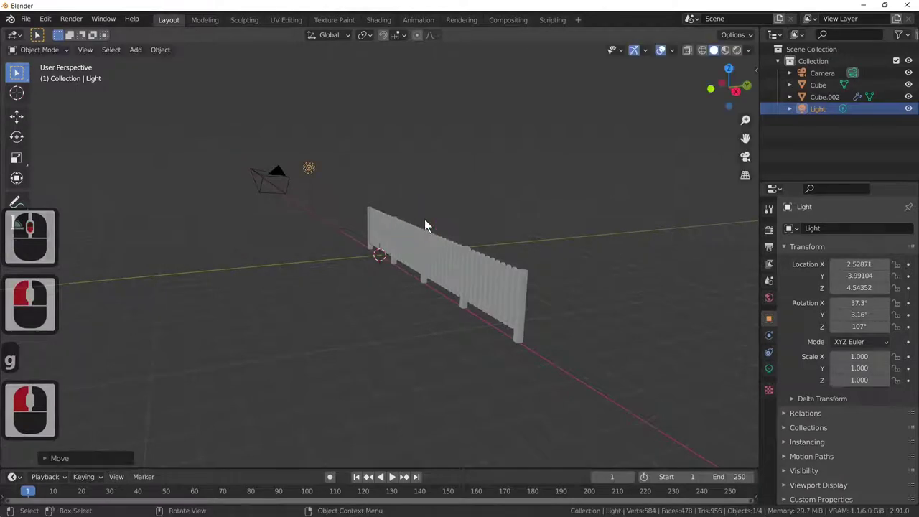
# - Add a Plane, scale it into a broad ground surface and set its height along Z beneath the fence
pyautogui.click(136, 53)
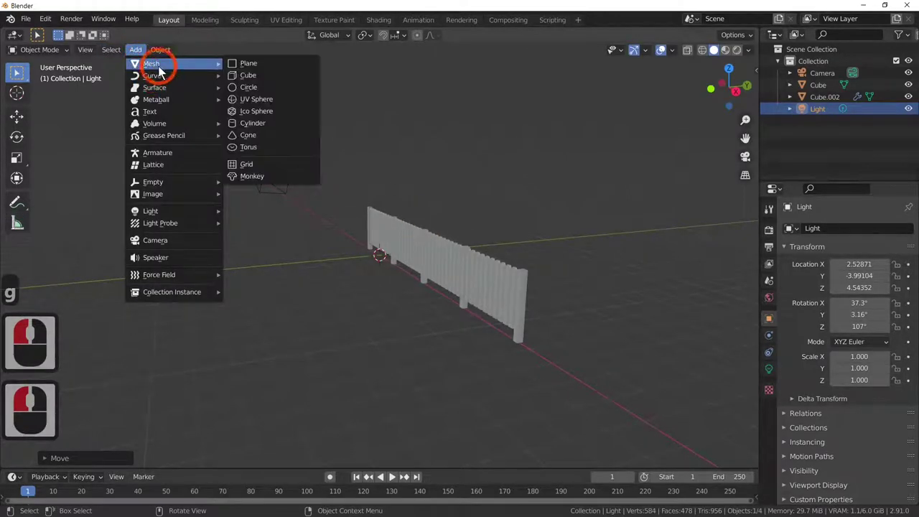
pyautogui.click(252, 72)
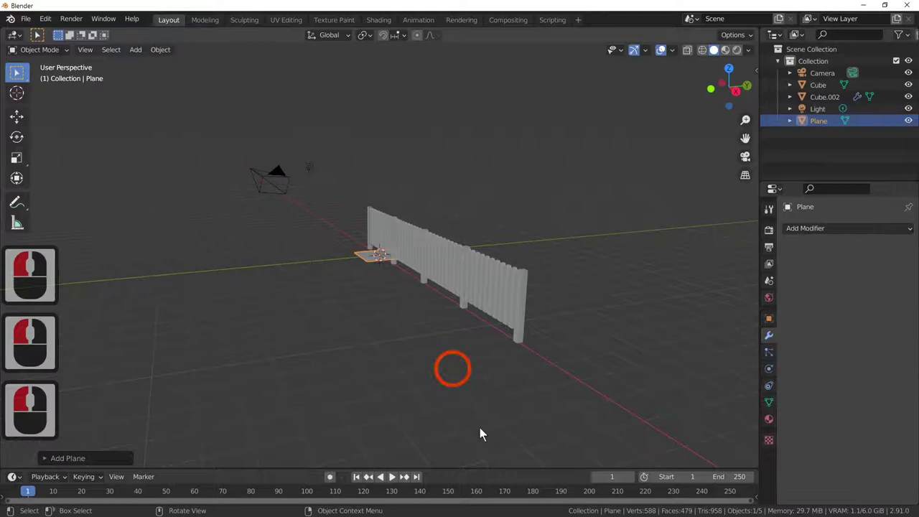
pyautogui.press('s')
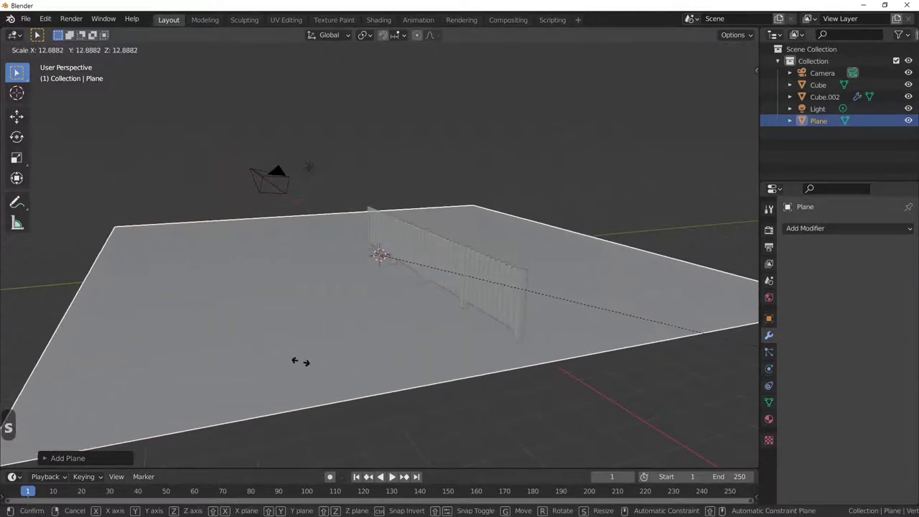
pyautogui.click(305, 368)
pyautogui.scroll(-3)
pyautogui.scroll(-3)
pyautogui.scroll(-3)
pyautogui.middleClick(442, 435)
pyautogui.middleClick(442, 447)
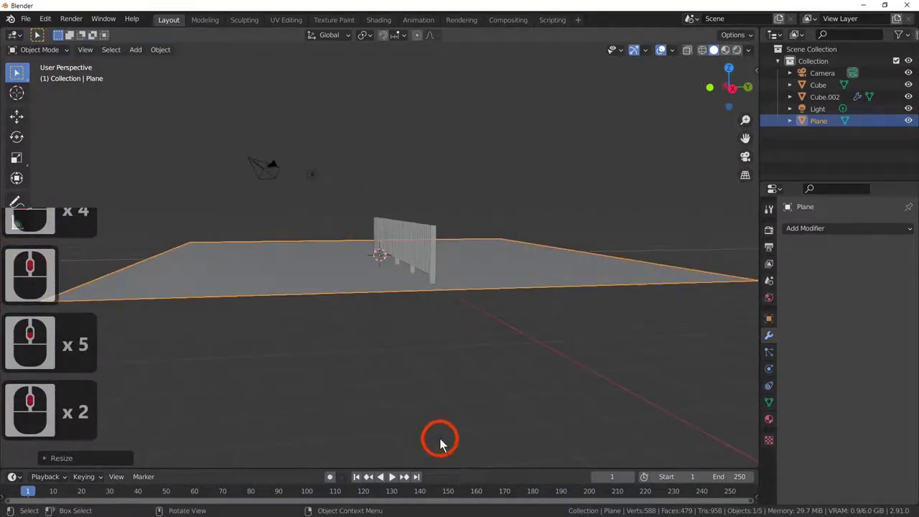
pyautogui.press('g')
pyautogui.press('z')
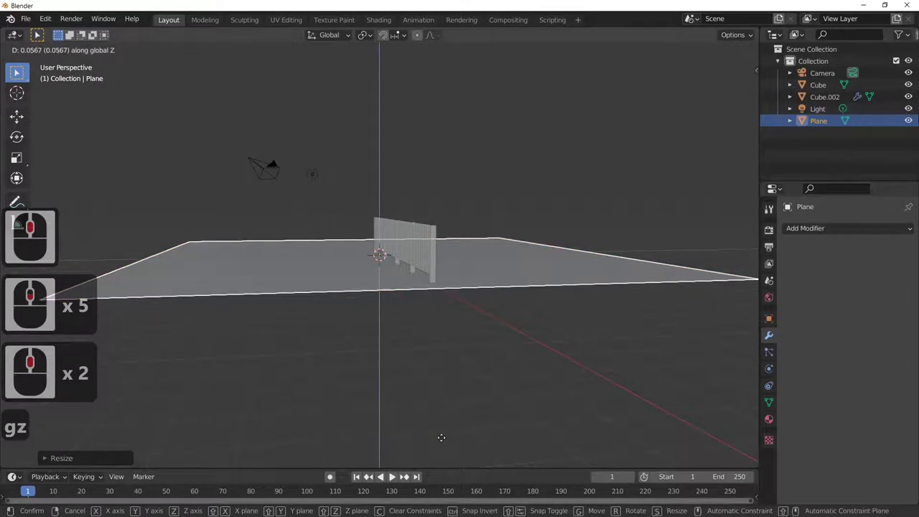
pyautogui.click(446, 443)
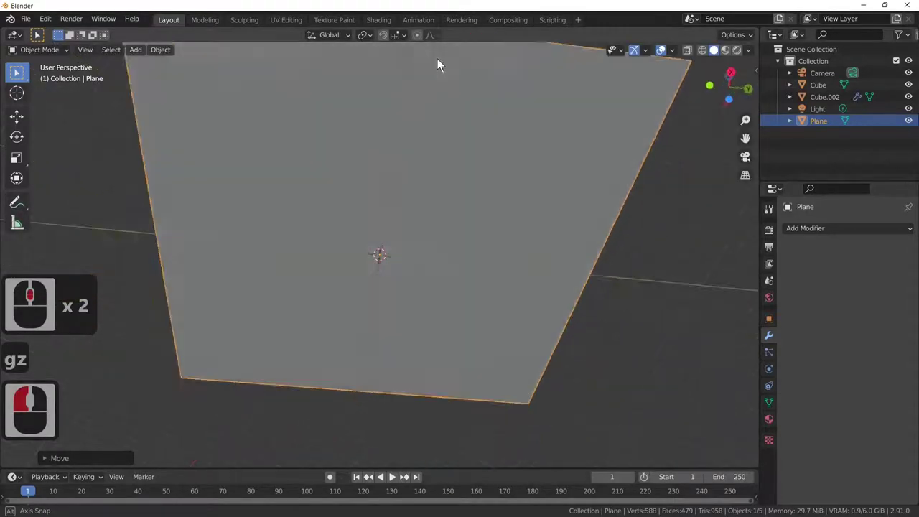
# - Switch the viewport to Rendered shading so the fence's slatted shadow shows on the ground plane
pyautogui.middleClick(476, 181)
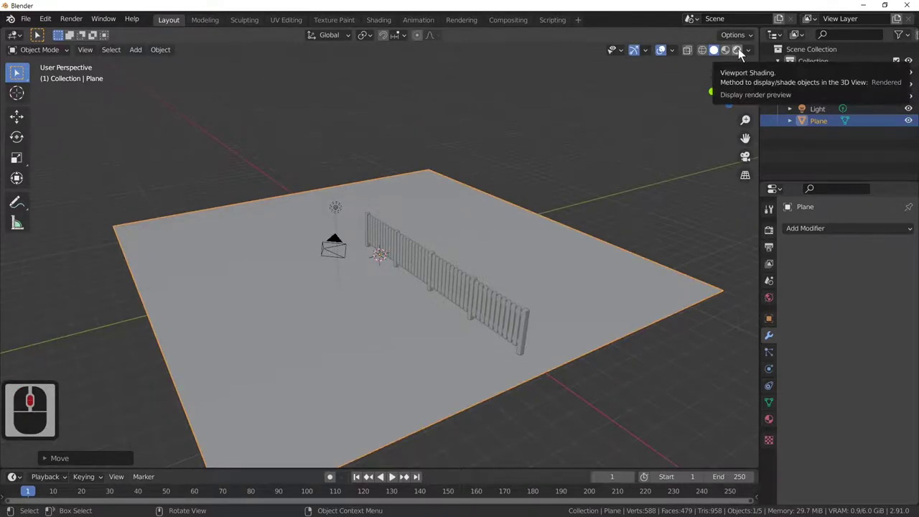
pyautogui.click(741, 55)
pyautogui.middleClick(491, 278)
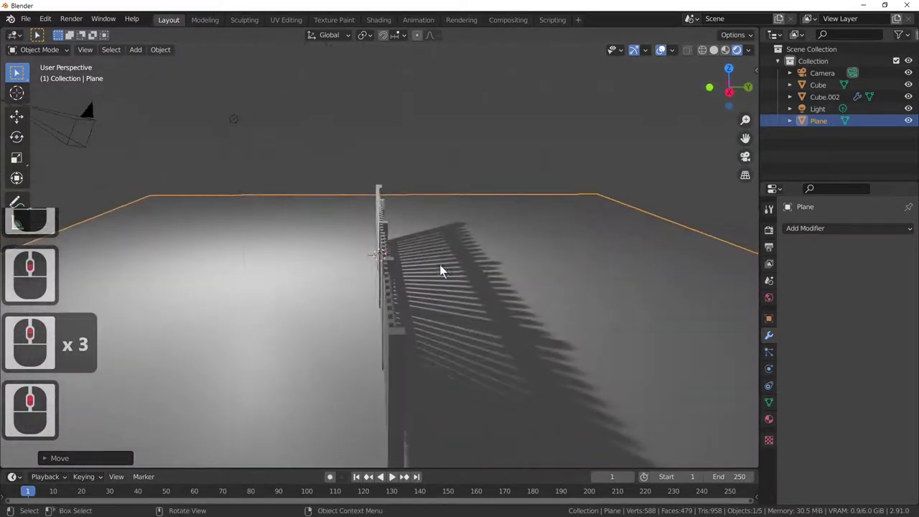
# - Create a new material on the ground plane with a green base colour, darkened to a deep green
pyautogui.click(596, 281)
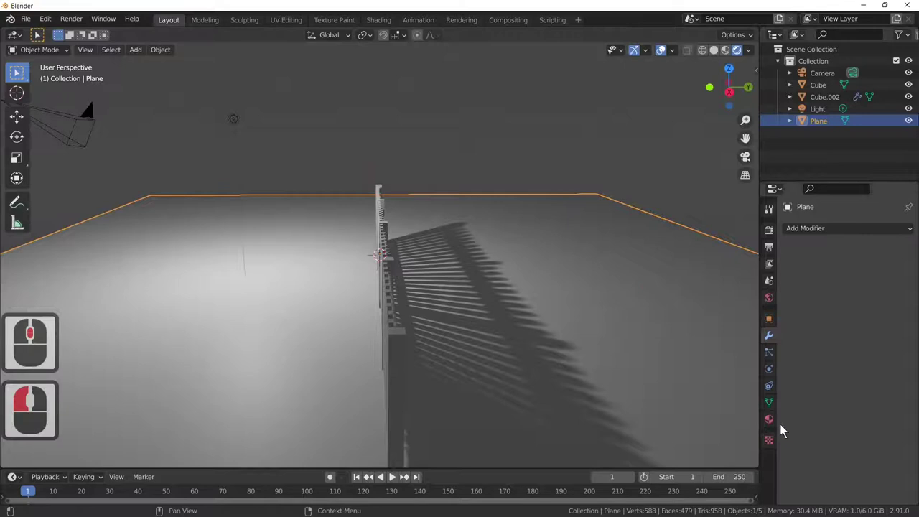
pyautogui.click(777, 420)
pyautogui.click(845, 279)
pyautogui.click(876, 407)
pyautogui.click(826, 265)
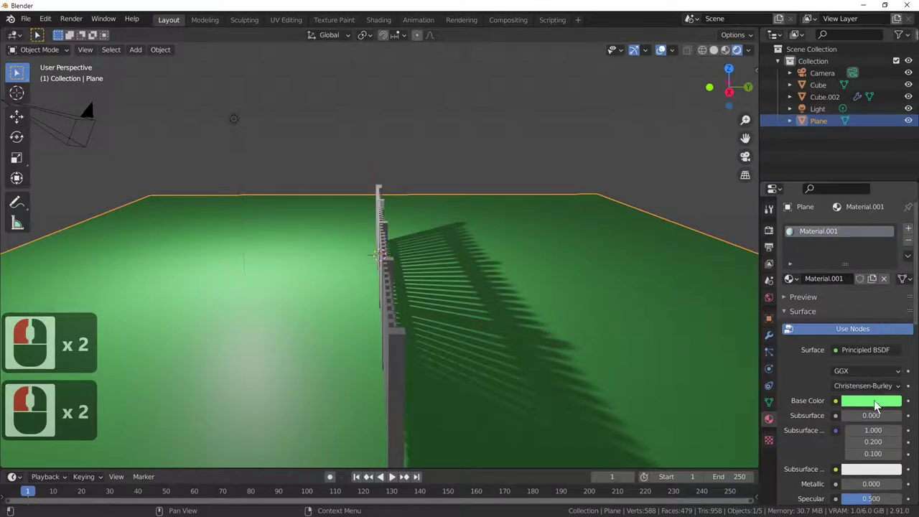
pyautogui.click(880, 407)
pyautogui.click(892, 409)
pyautogui.click(898, 296)
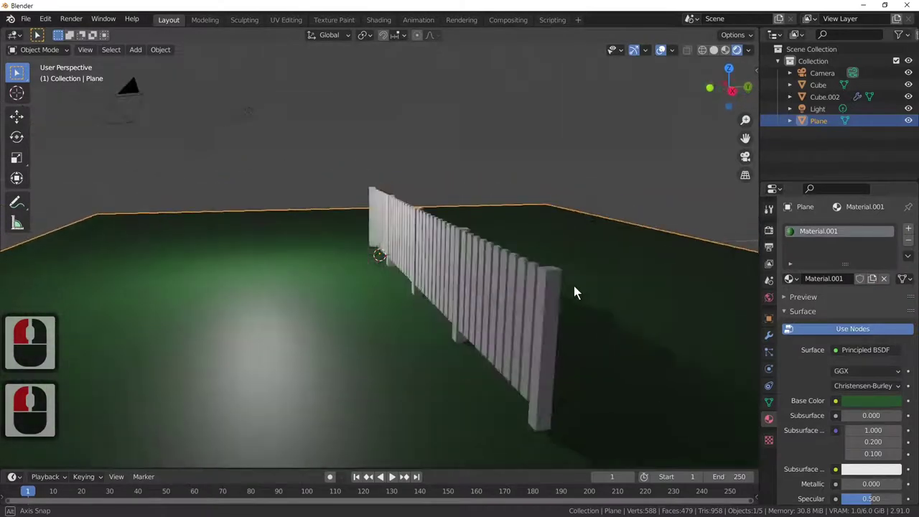
pyautogui.middleClick(574, 290)
# - Grab the point light and reposition it beside the fence end so slatted shadows fall on the green ground
pyautogui.click(270, 118)
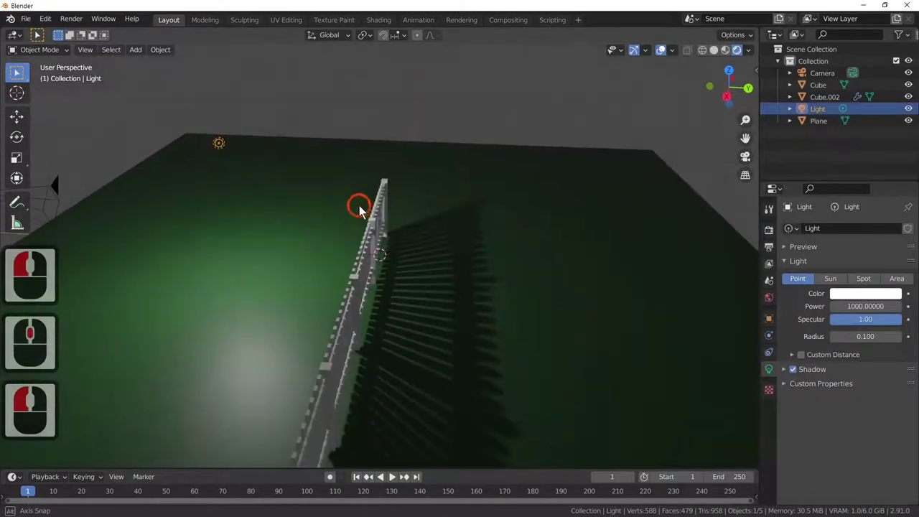
pyautogui.middleClick(368, 206)
pyautogui.press('g')
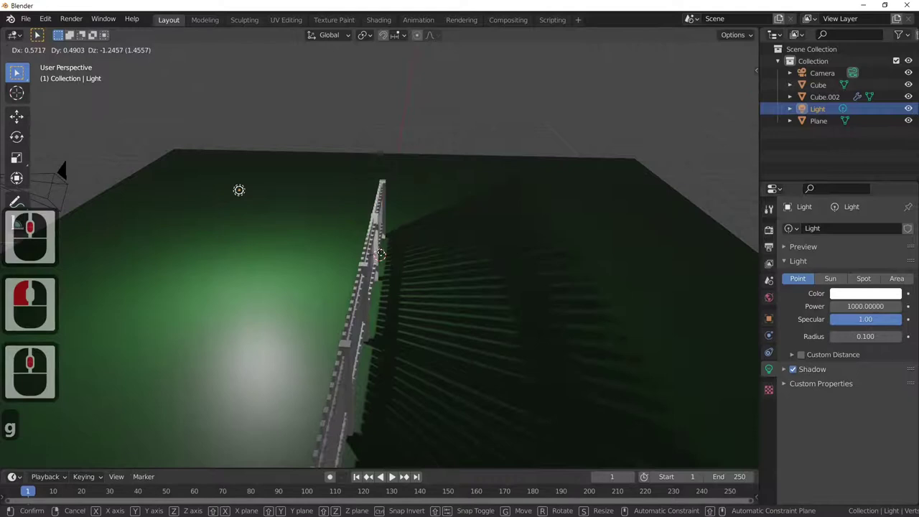
pyautogui.click(389, 279)
pyautogui.middleClick(601, 328)
pyautogui.middleClick(581, 312)
pyautogui.middleClick(558, 299)
pyautogui.middleClick(488, 294)
pyautogui.middleClick(484, 298)
pyautogui.middleClick(486, 297)
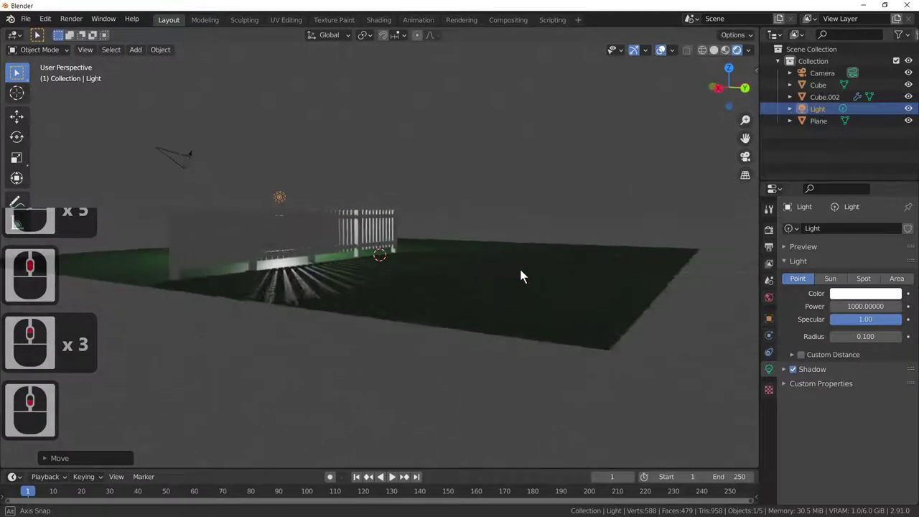